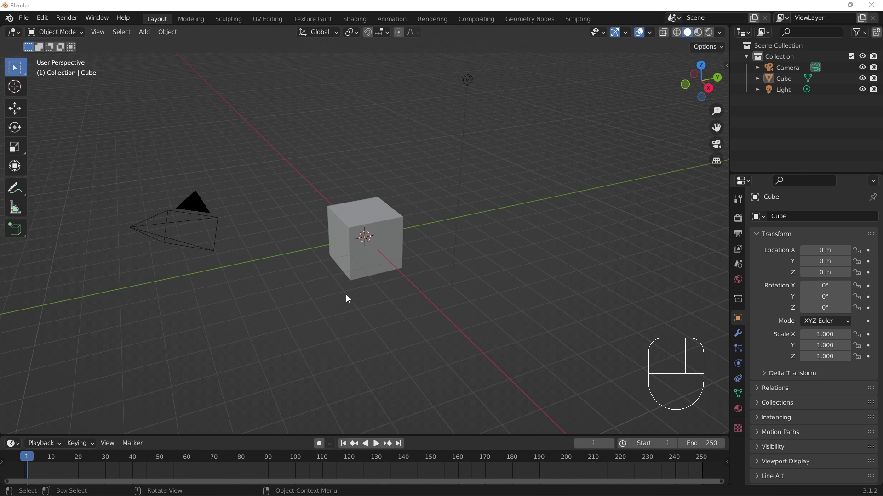
Delete the default Camera and Light, leaving only the Cube selected.
left_click(160, 237)
key("x")
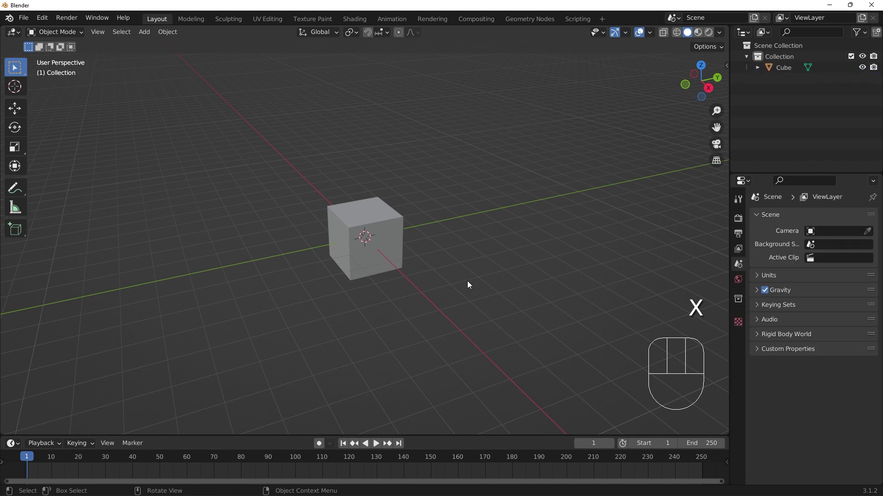
left_click(382, 235)
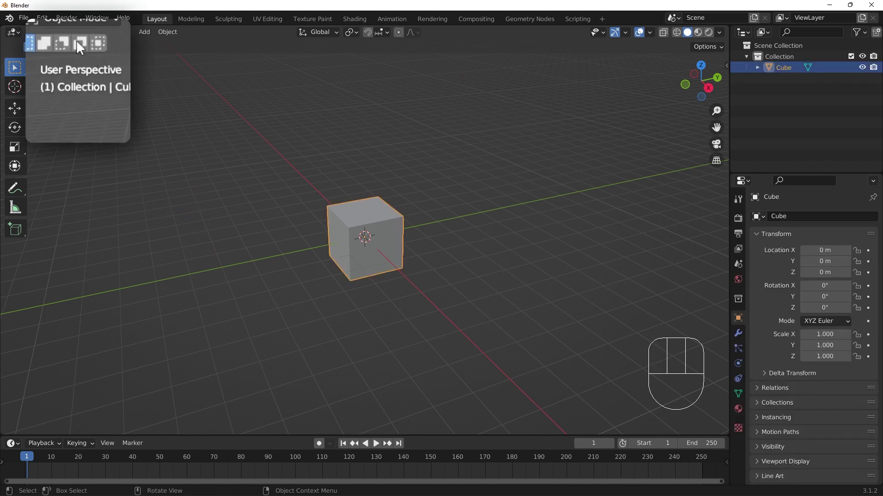
Switch the cube from Object Mode into Edit Mode for mesh editing.
left_click_drag(57, 21, 45, 57)
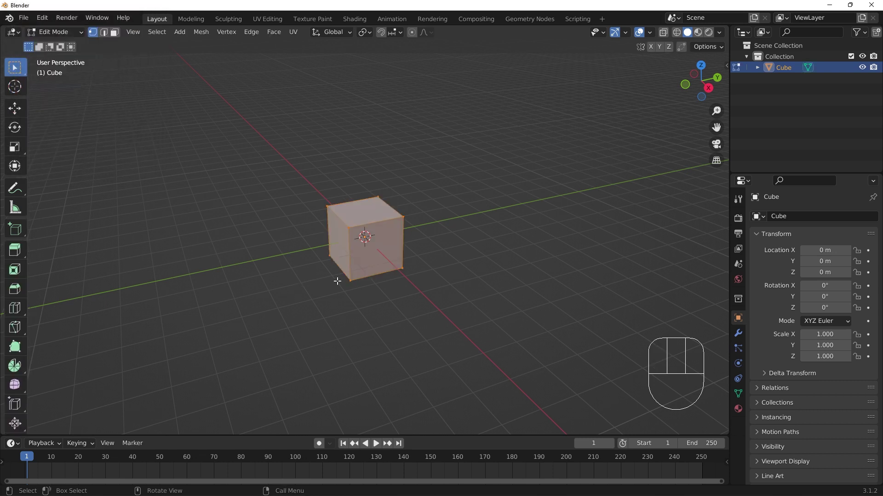
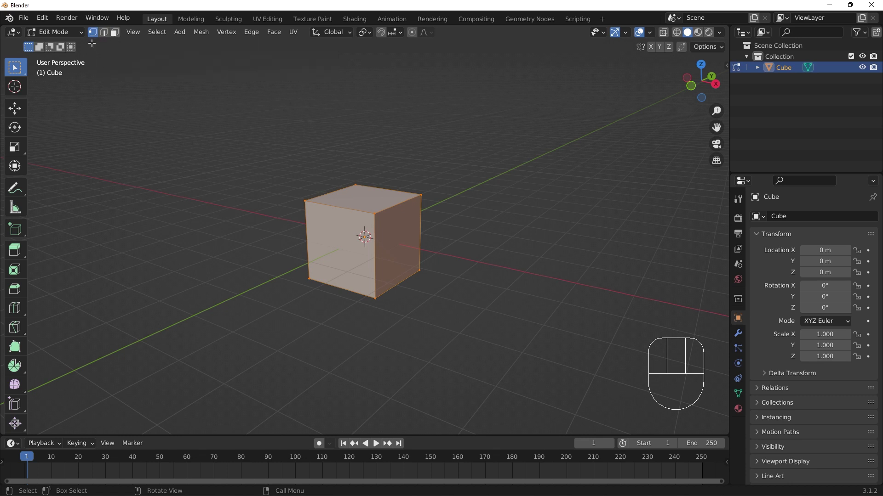
left_click(102, 42)
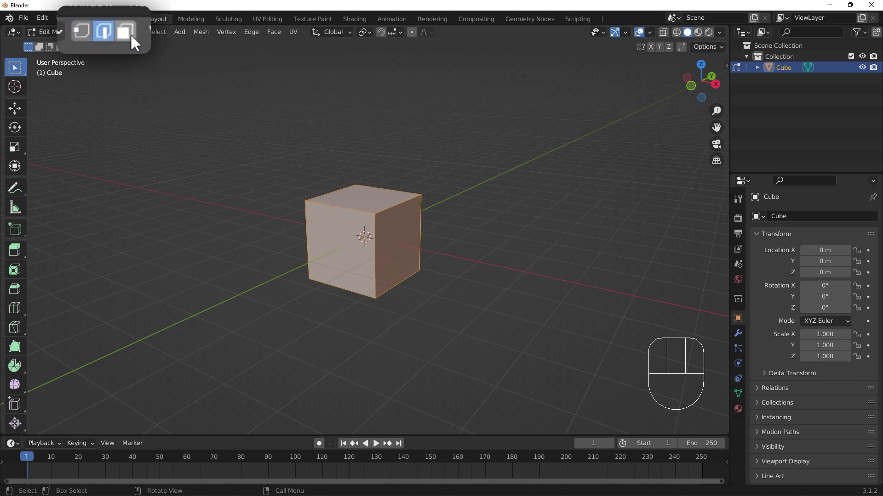
left_click(135, 44)
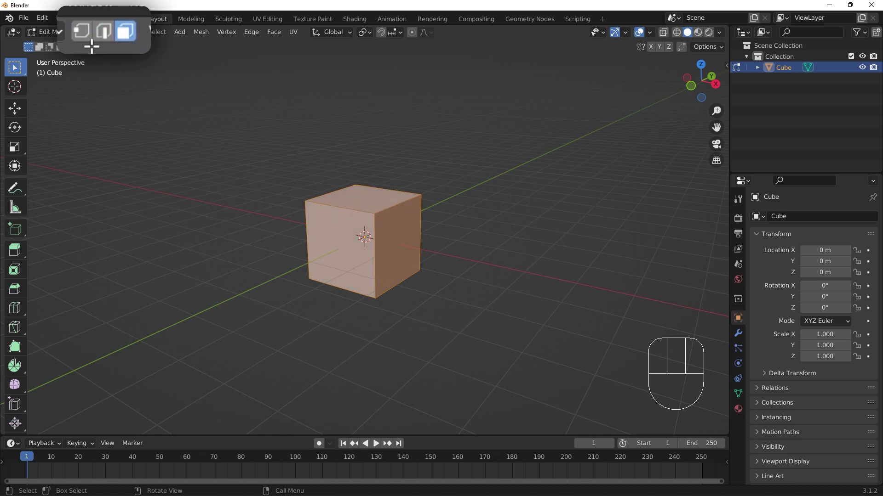
left_click(95, 40)
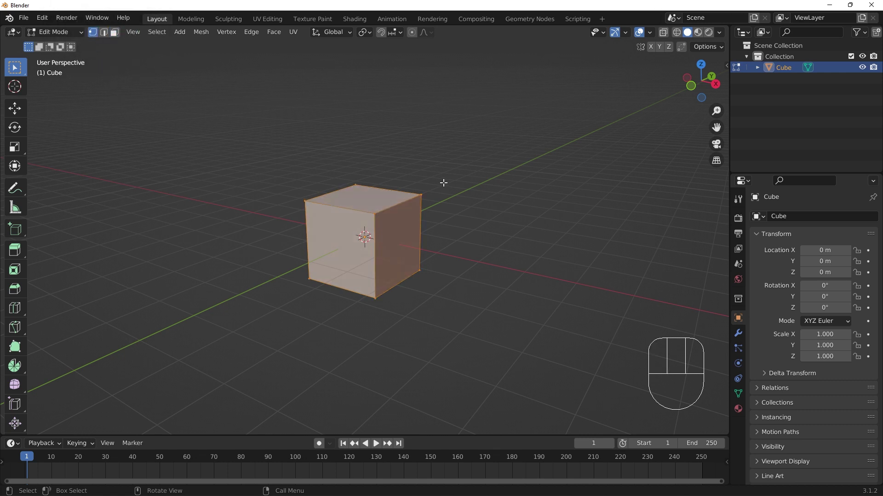
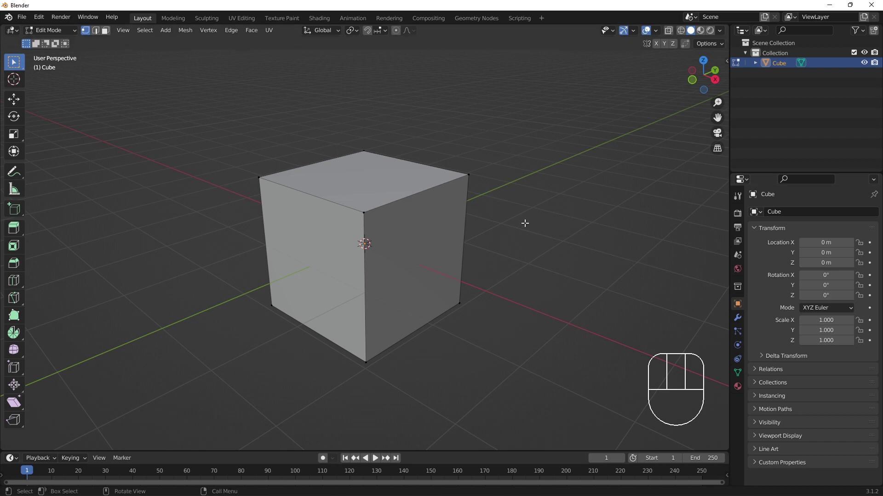
key("a")
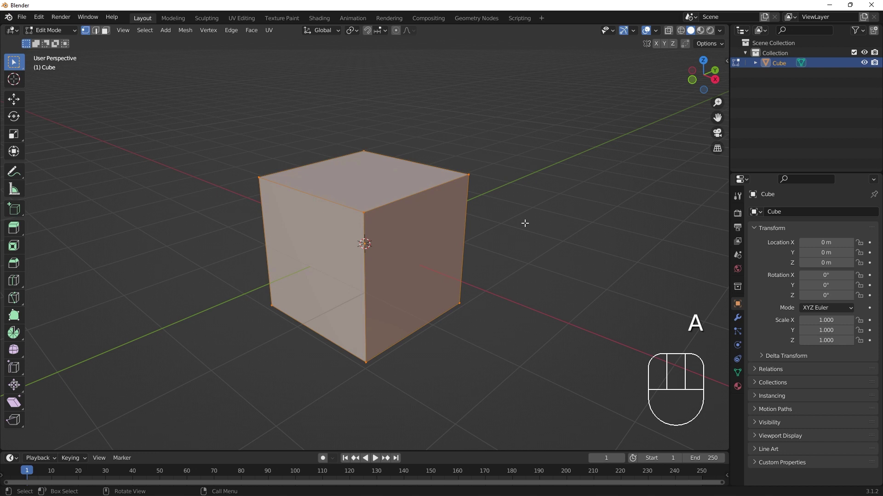
key("g")
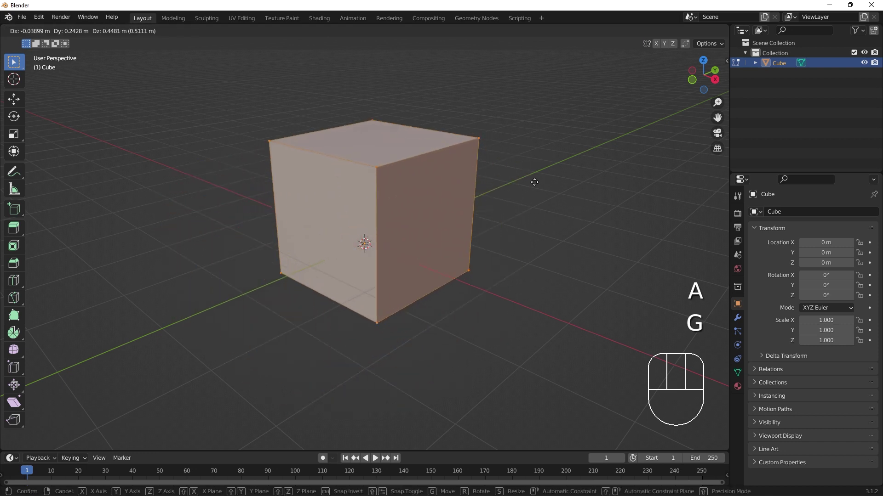
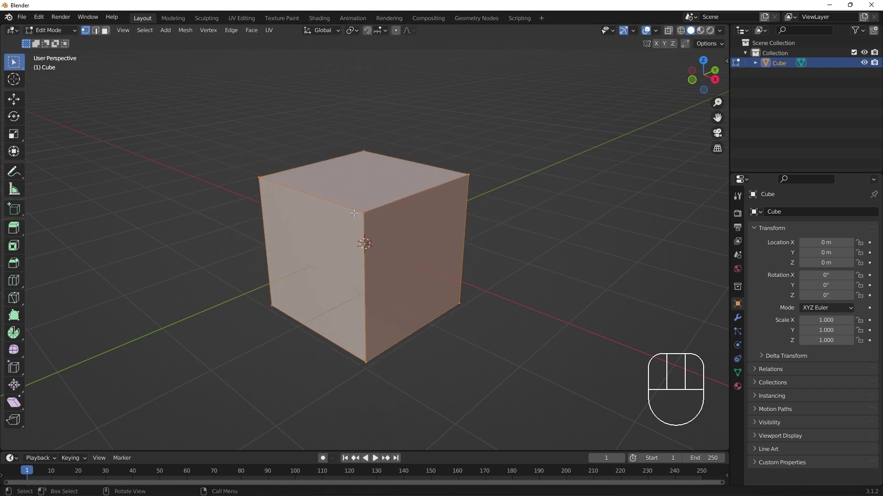
key("g")
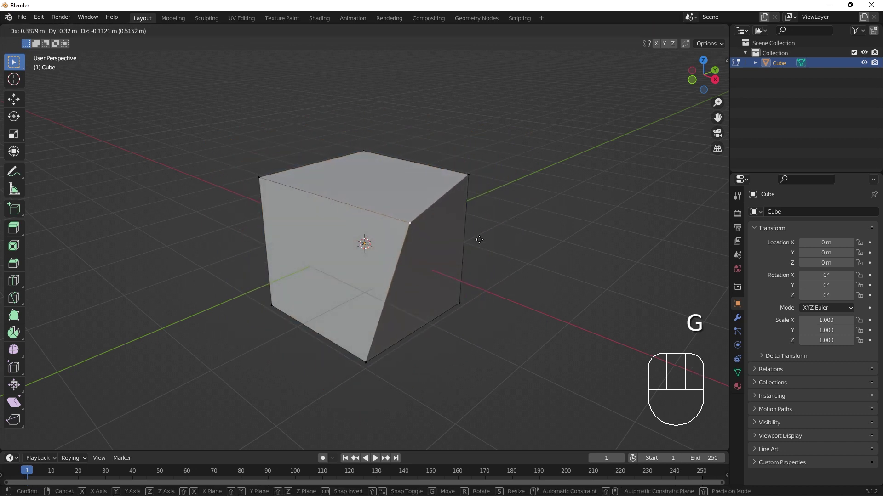
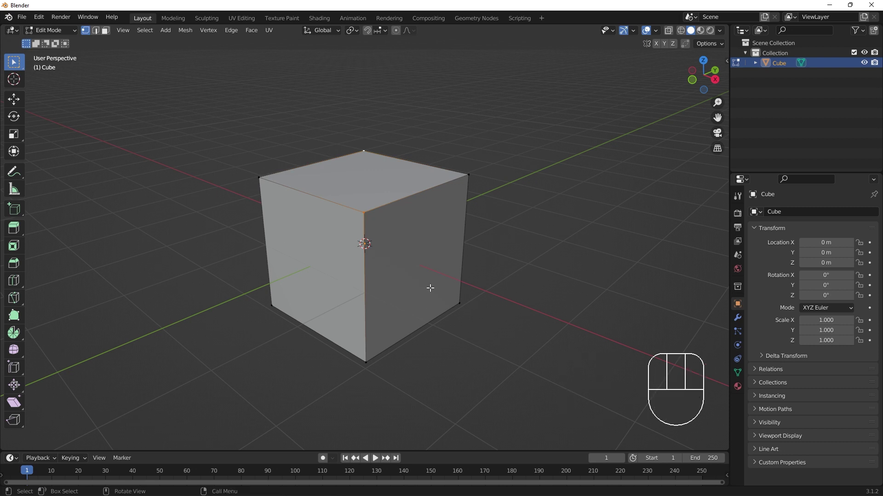
left_click(107, 37)
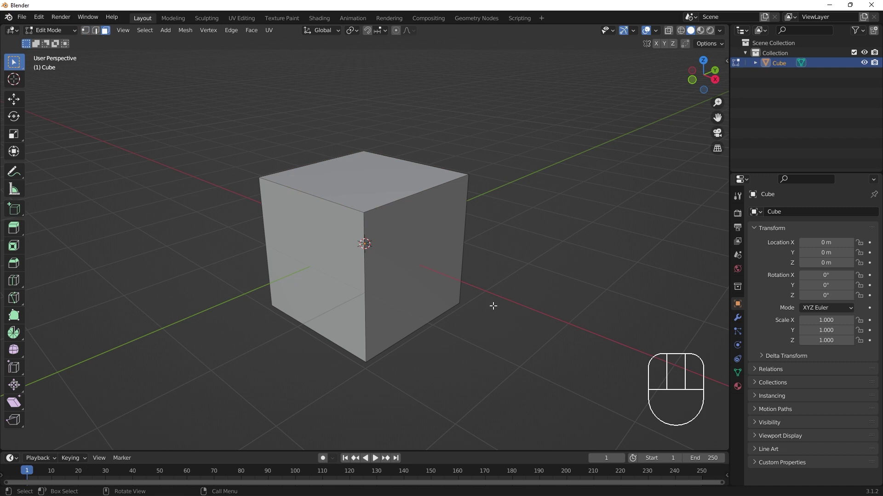
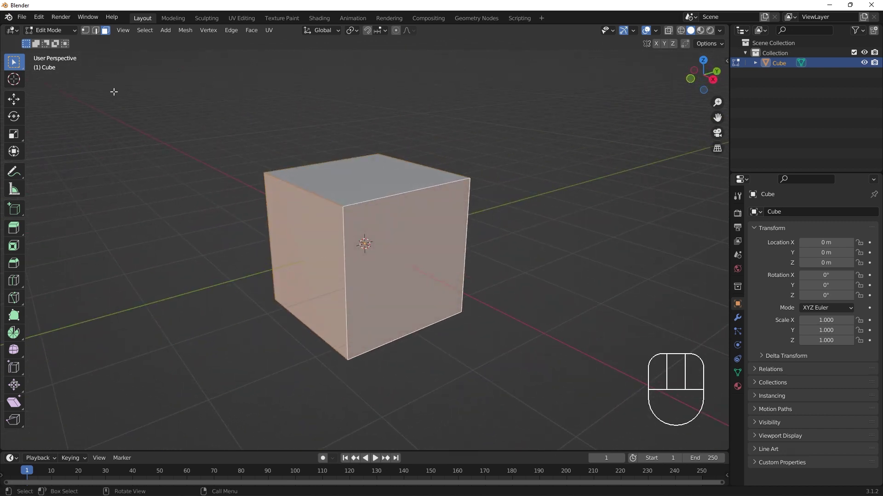
left_click(85, 31)
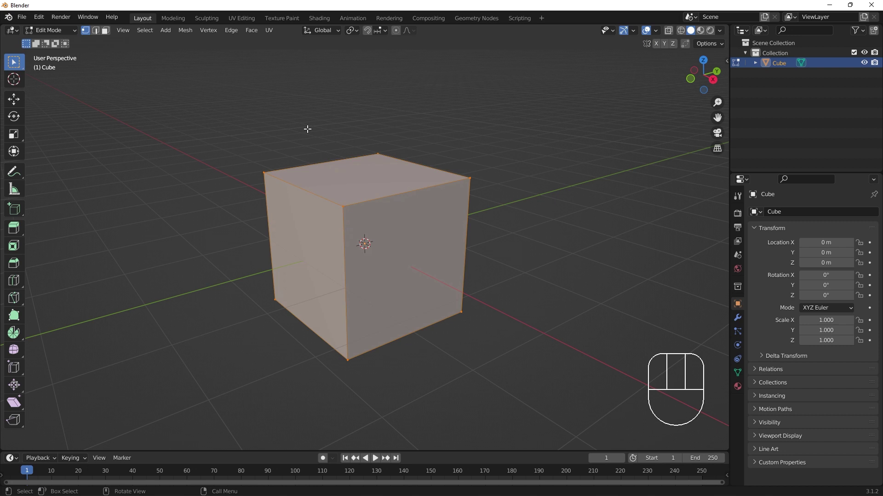
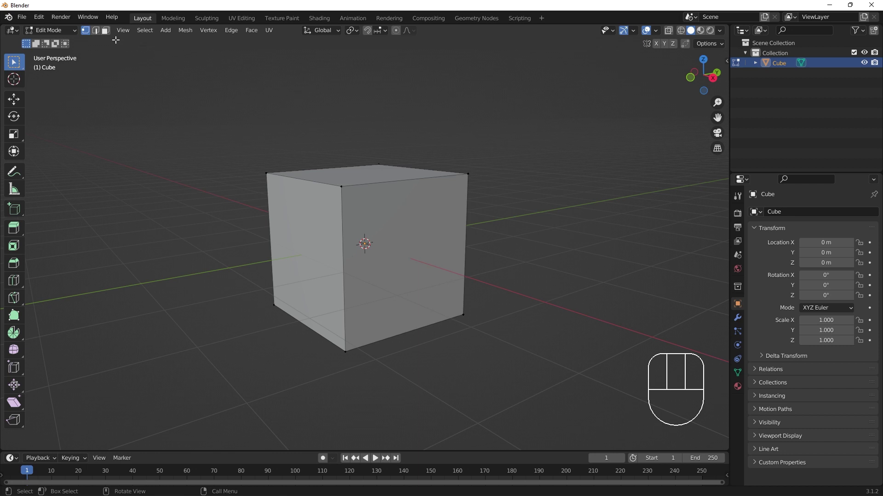
Extrude a top face section upward and raise its outer edge into a slanted flap.
left_click(104, 34)
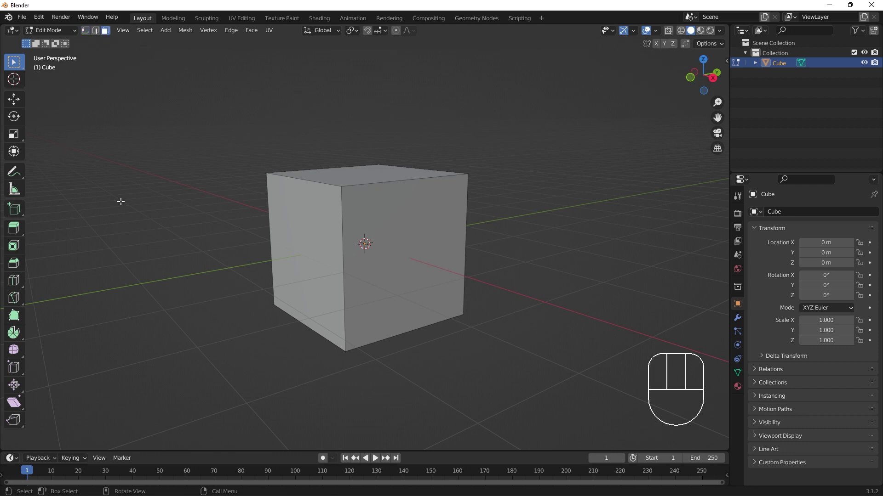
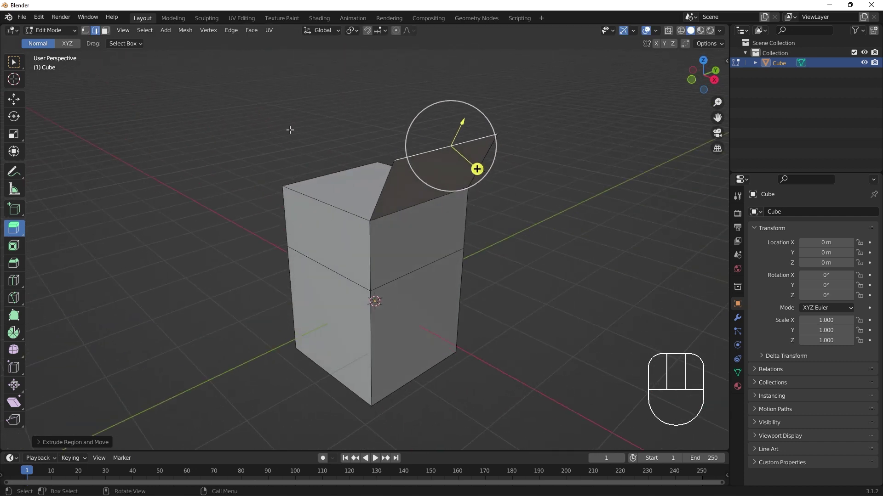
left_click(87, 32)
left_click(15, 67)
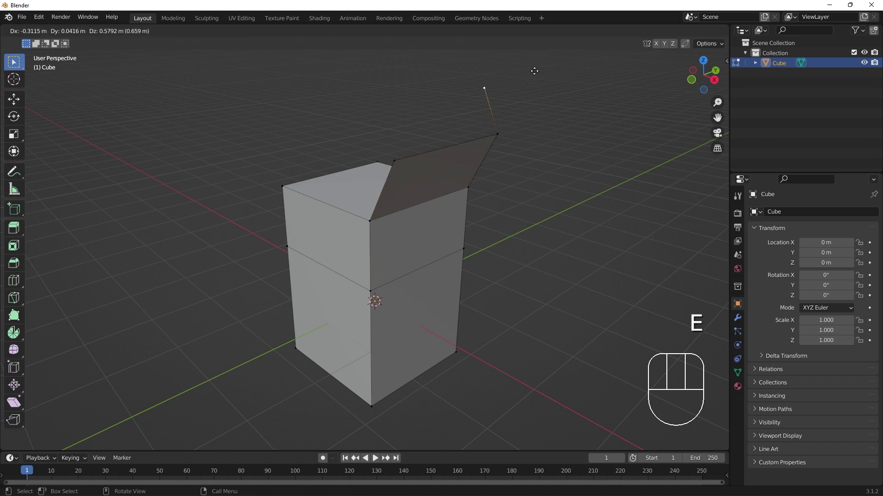
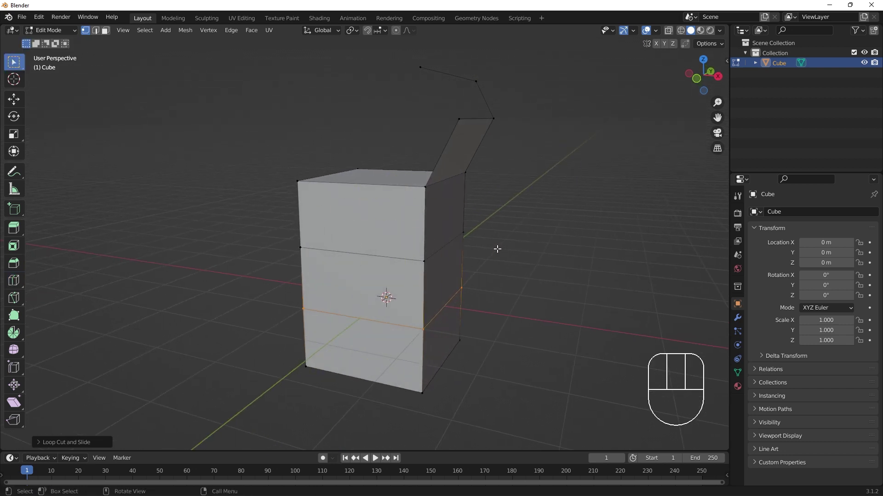
Add a new loop cut (Ctrl+R) around the box body.
key("ctrl+r")
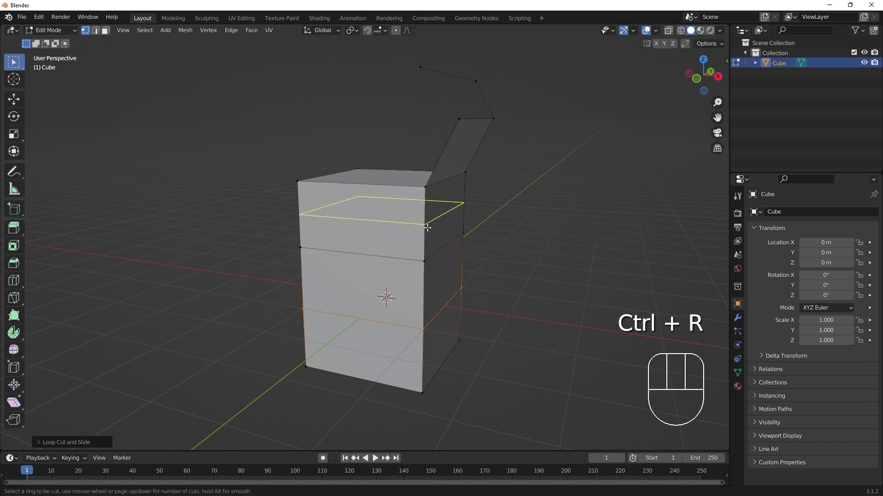
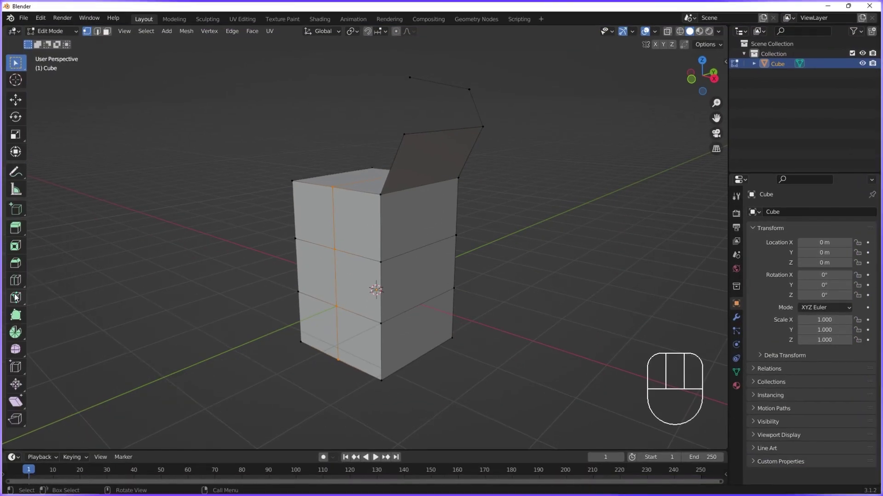
Activate the Knife tool to slice free-form edges across the box faces.
left_click(25, 304)
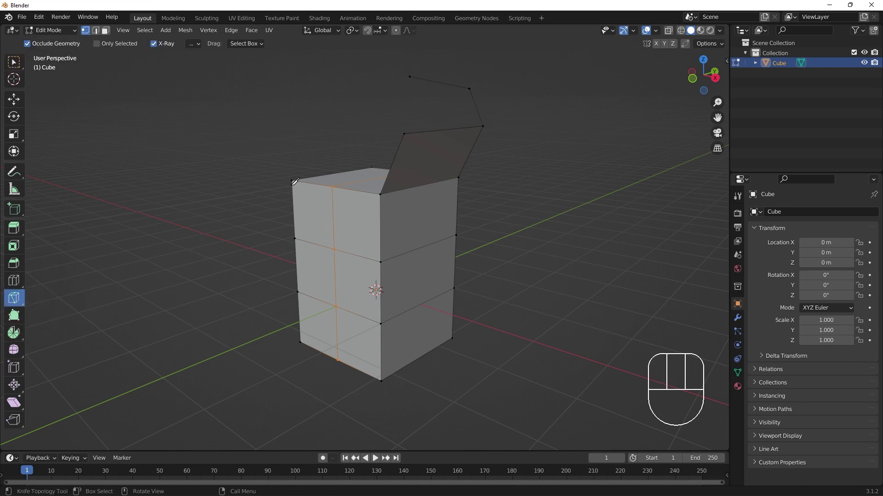
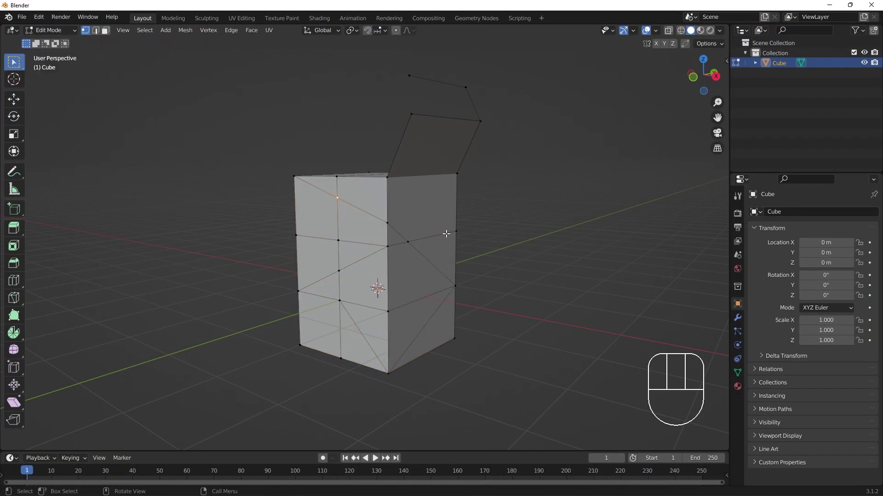
Delete selected geometry, then pick the front horizontal edge and bring up the dissolve options.
key("x")
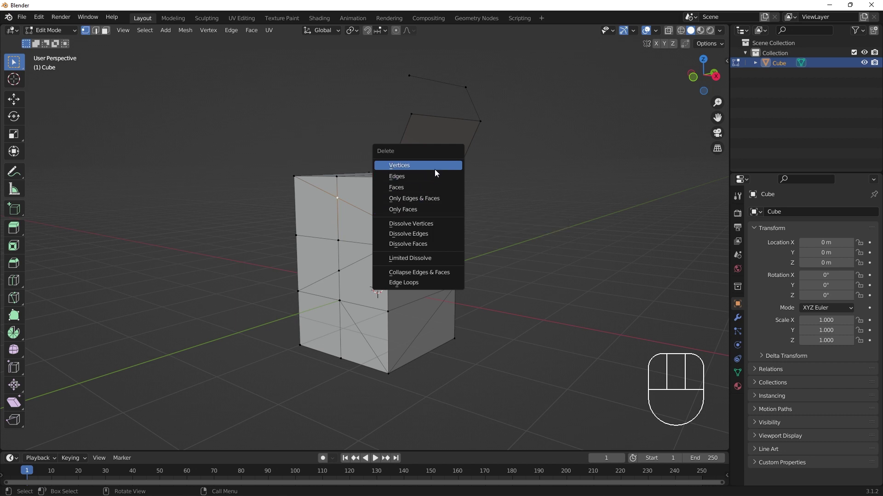
left_click(390, 222)
key("x")
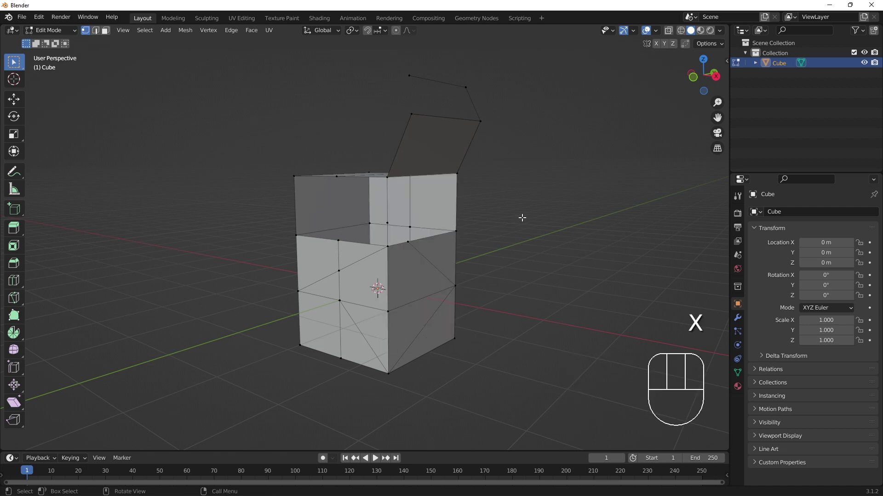
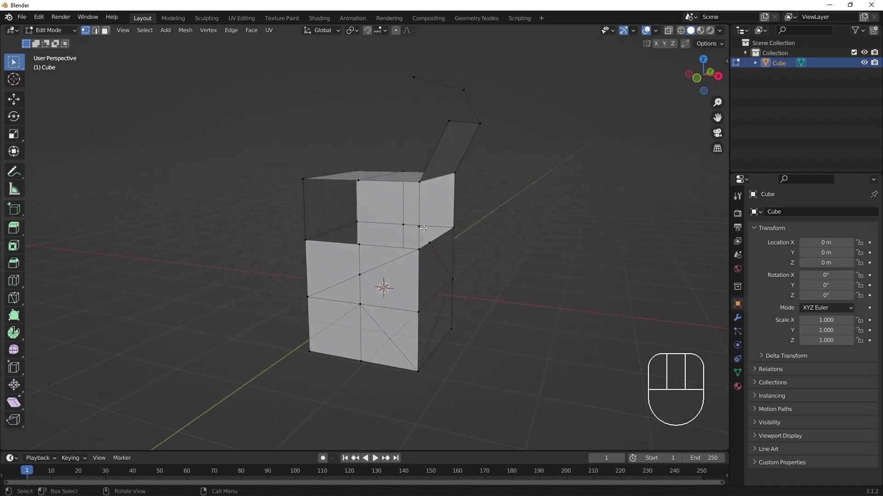
key("x")
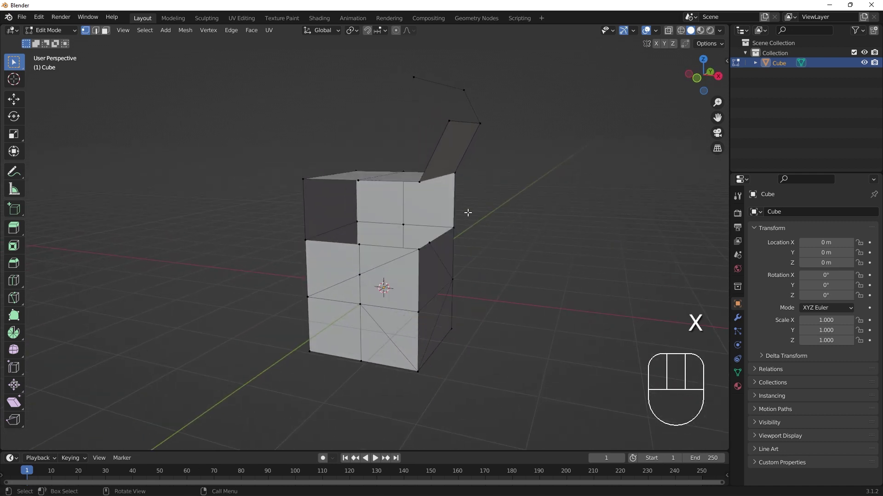
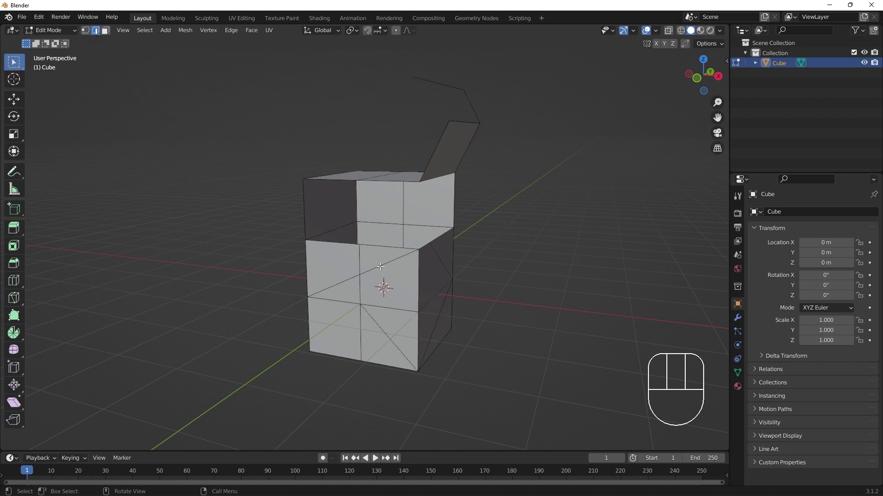
left_click(343, 275)
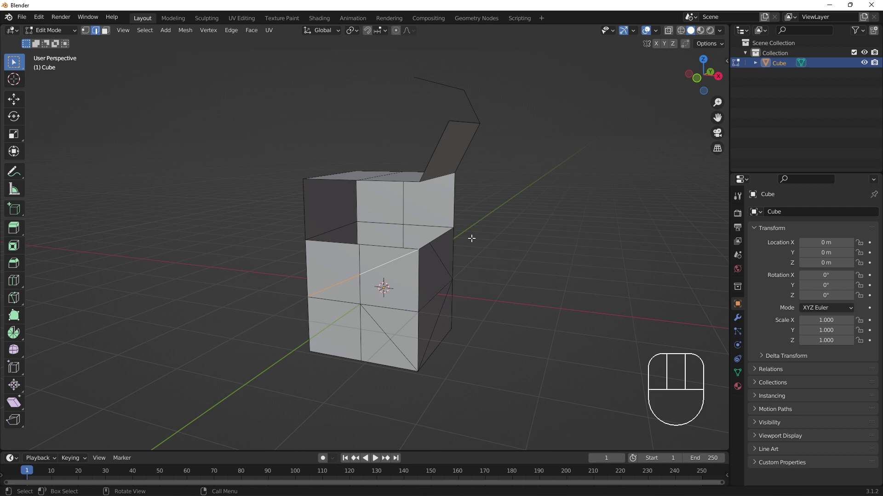
key("x")
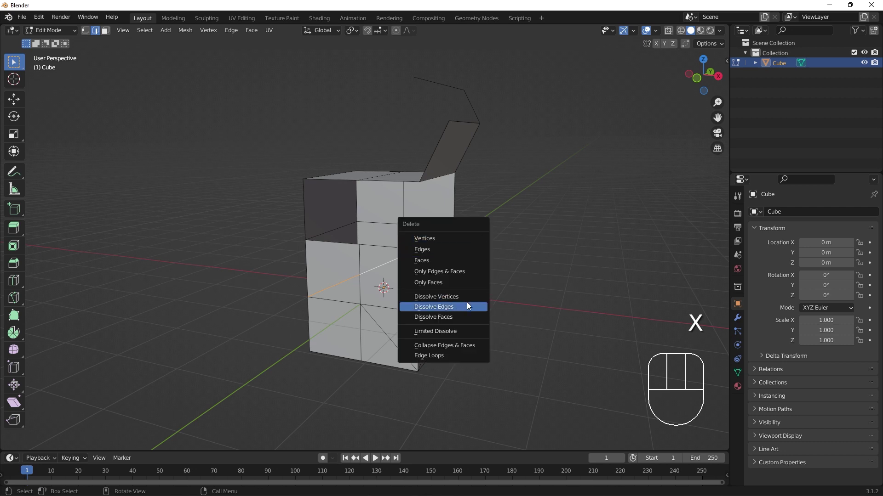
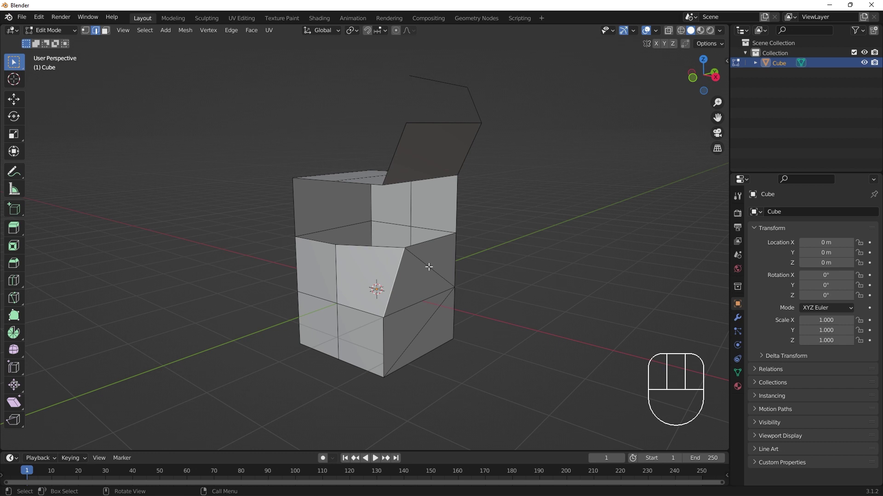
Collapse the selected front vertices into a single point using the Merge menu.
key("m")
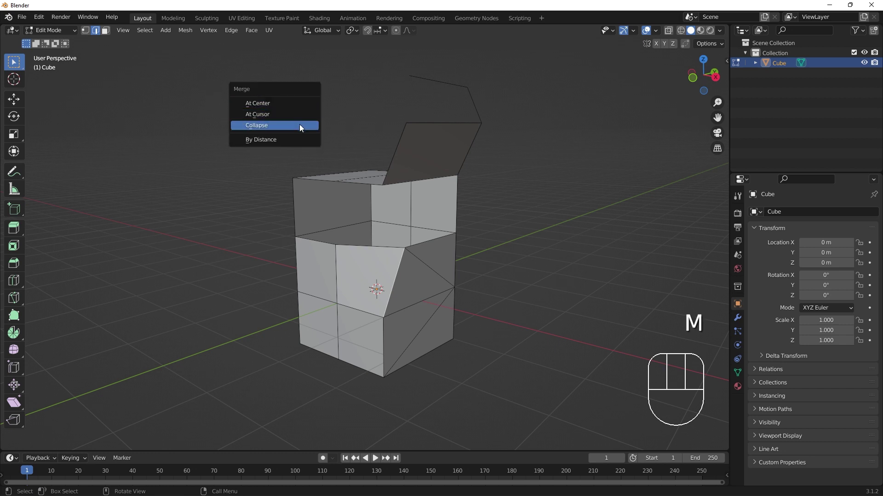
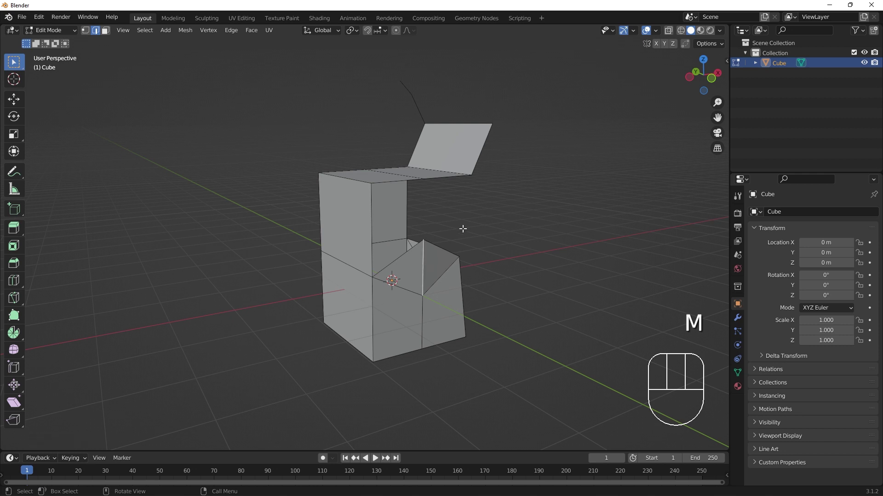
key("m")
left_click_drag(532, 248, 443, 257)
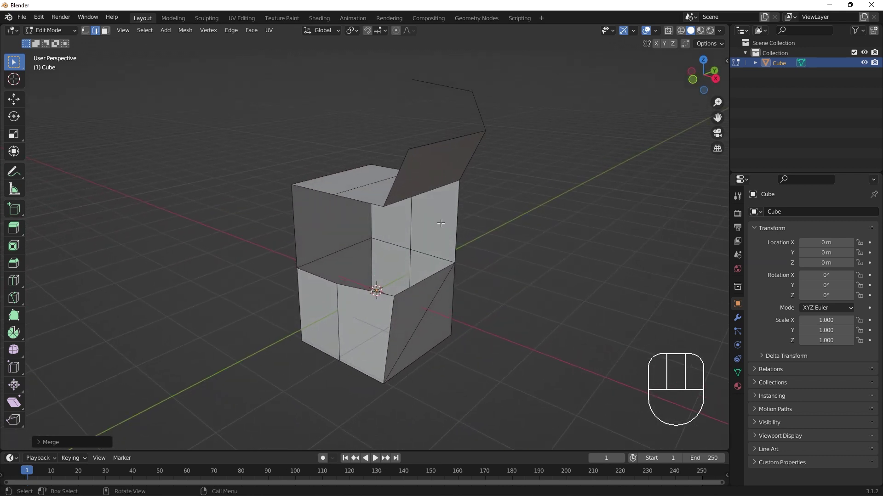
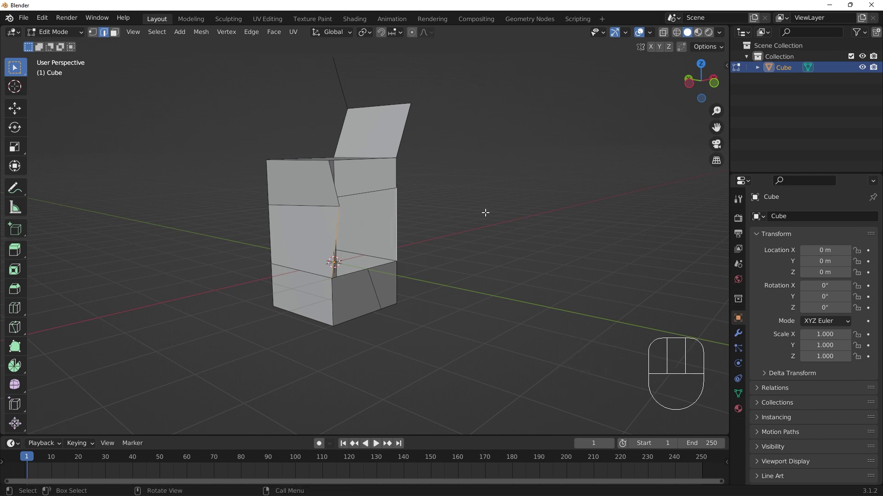
Fill the open side gap of the box with new faces (F).
key("f")
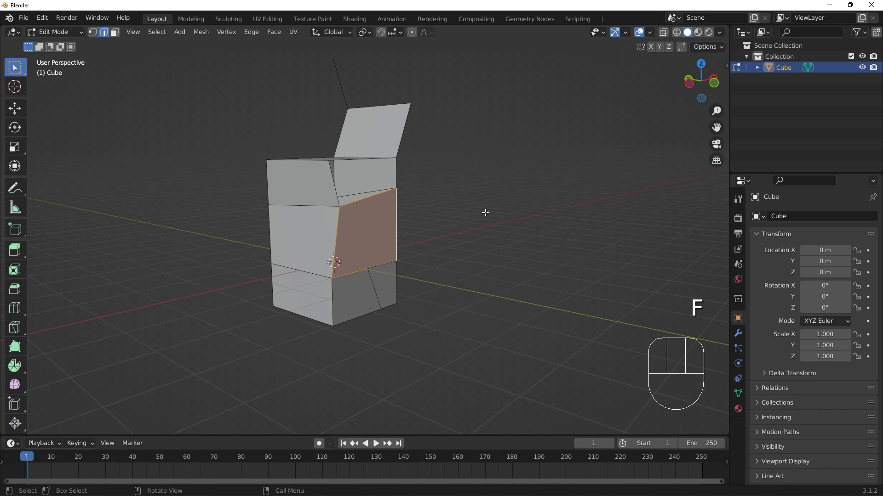
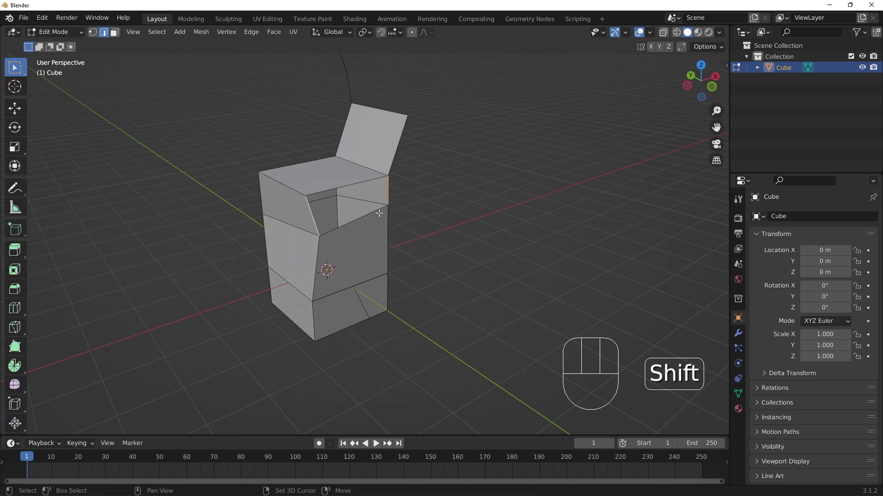
key("f")
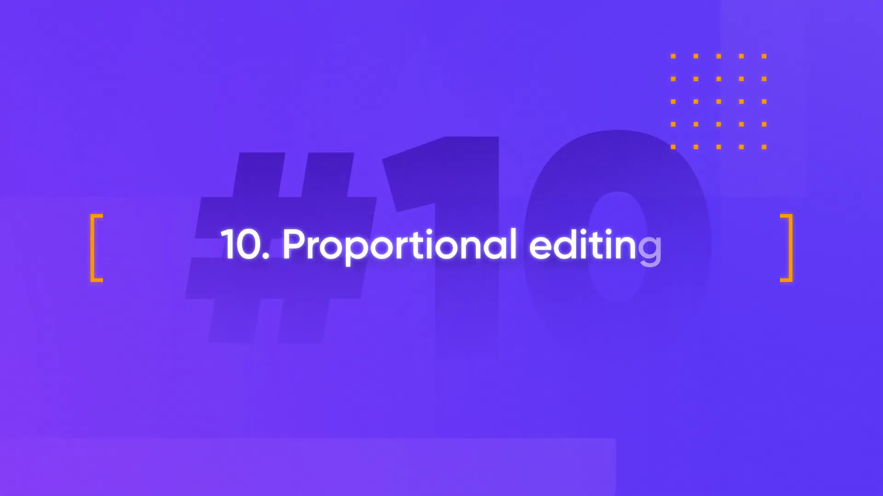
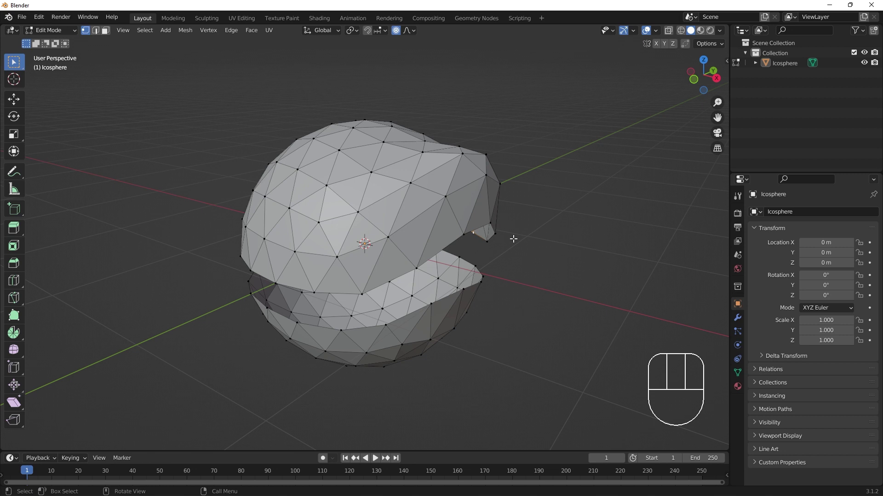
Grab the lip vertex twice with proportional falloff, shrinking the influence the second time.
key("g")
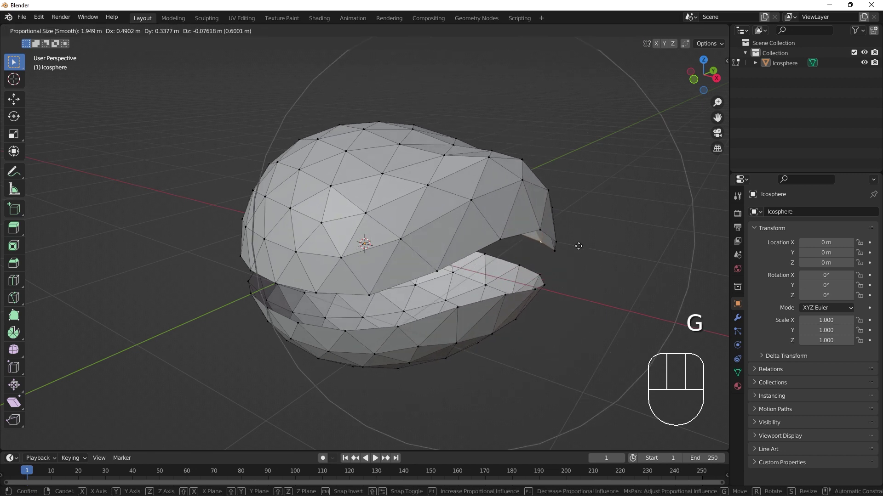
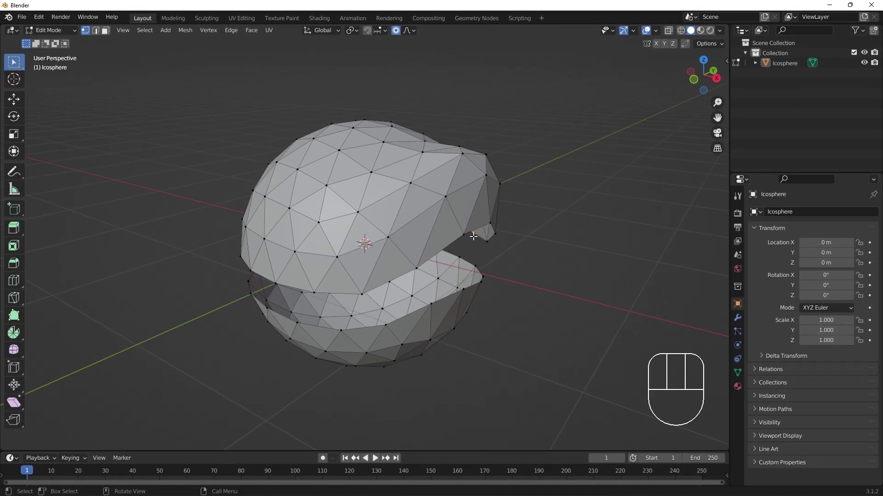
key("g")
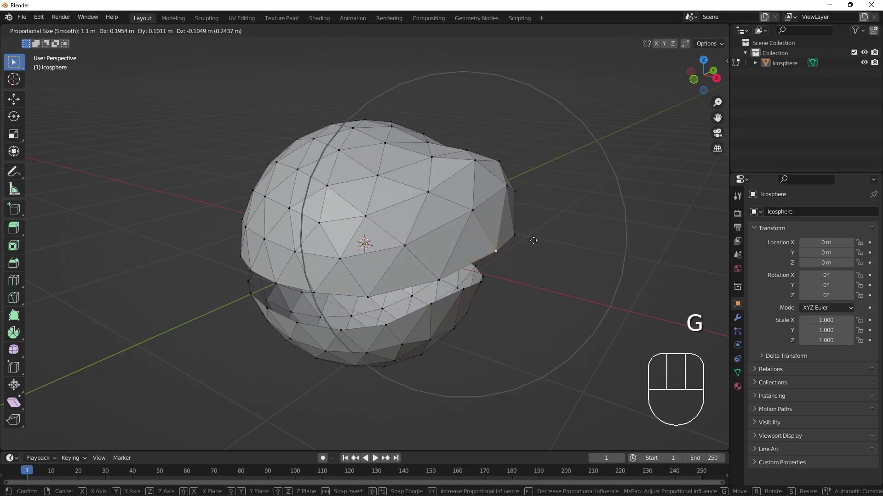
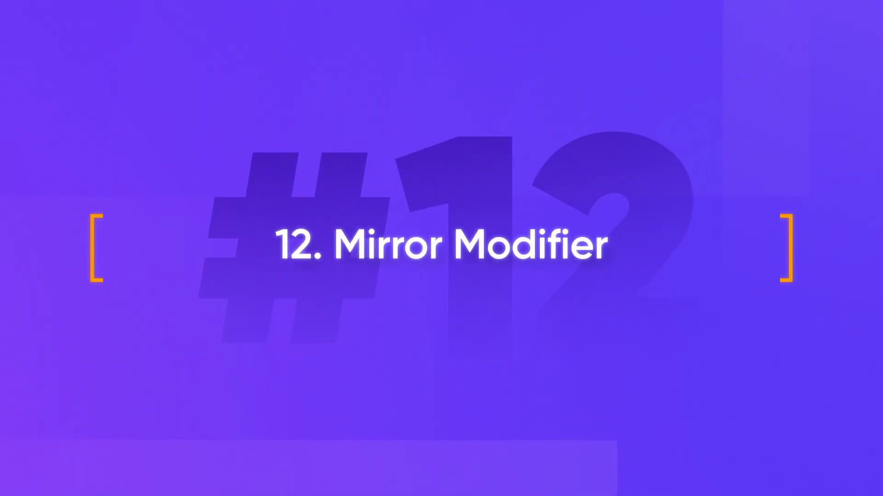
Apply a Mirror modifier on the X axis to form the symmetric two-sleeved shirt.
key("alt+a")
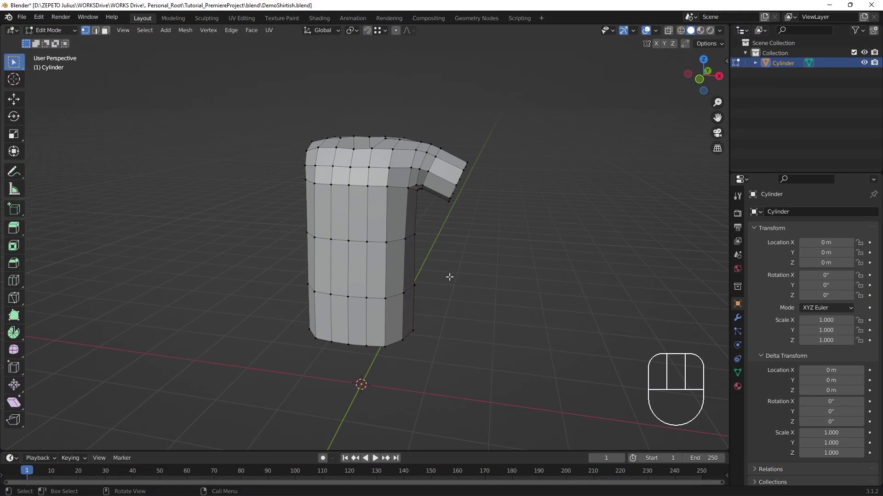
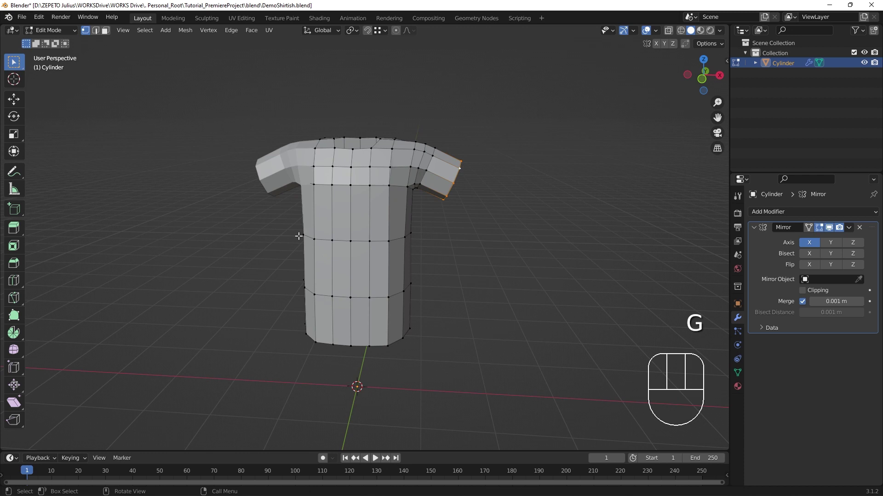
left_click(300, 232)
Grab the selected shirt vertices and pull the half sideways away from the centre.
middle_click(308, 247)
key("g")
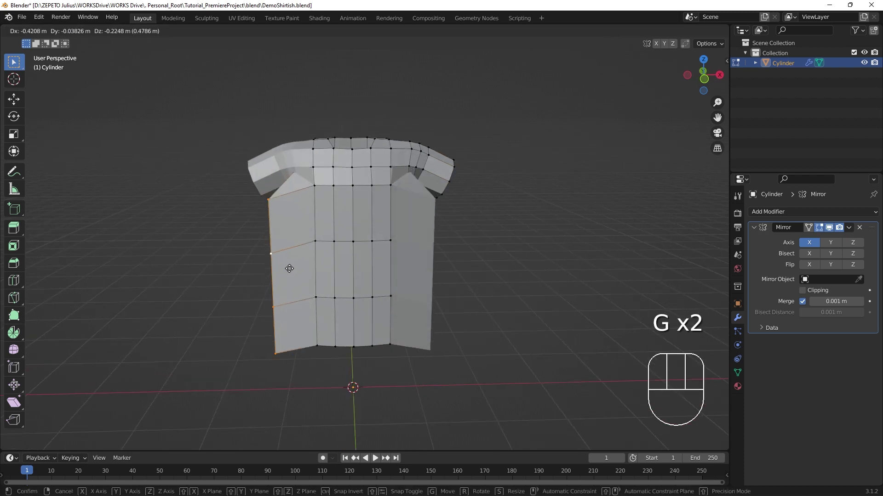
left_click_drag(299, 262, 259, 182)
left_click(259, 182)
left_click(261, 178)
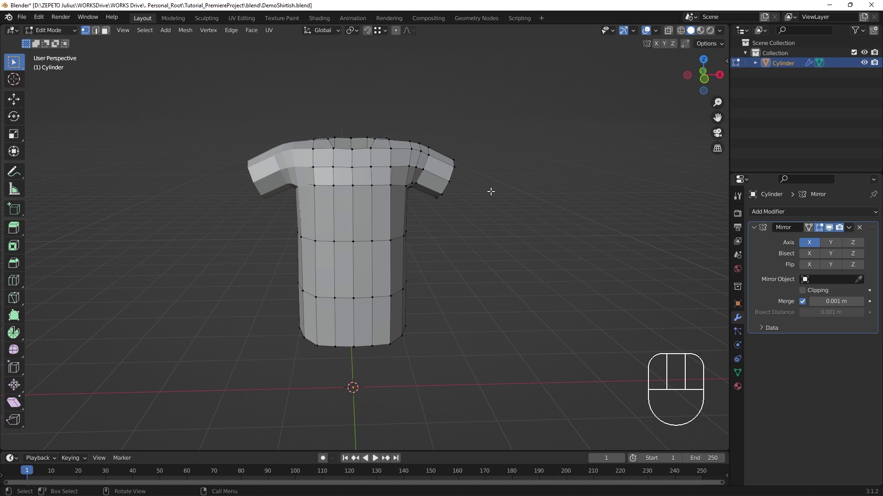
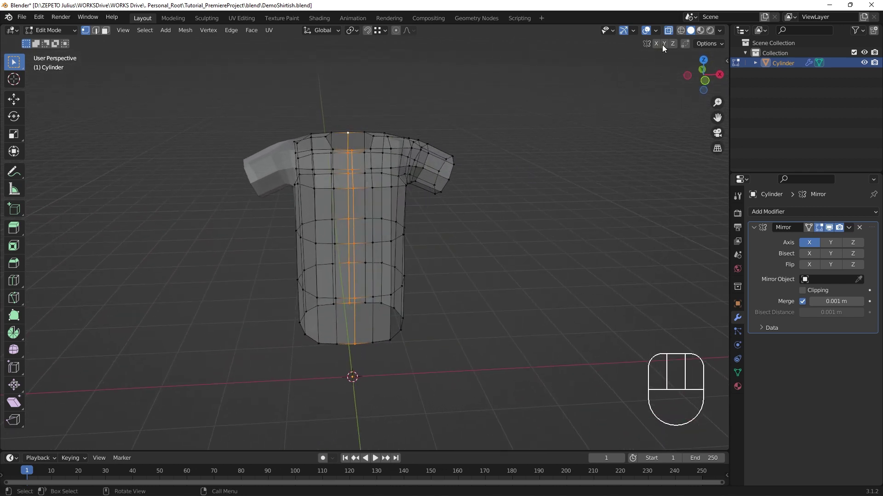
Enable X-ray shading and view the shirt straight from the front.
left_click(673, 36)
left_click(672, 34)
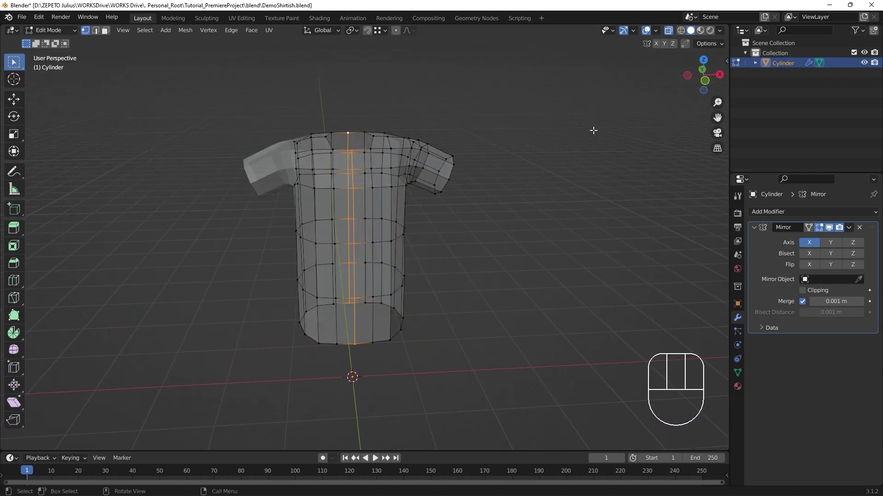
left_click(705, 80)
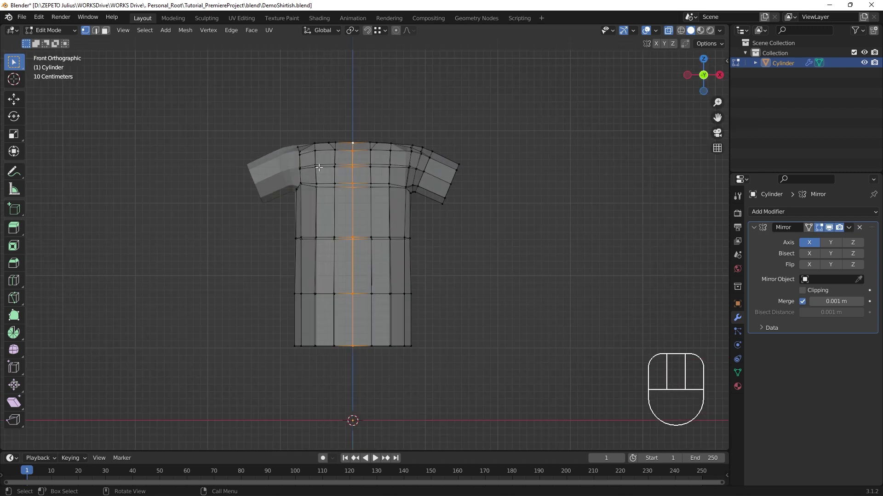
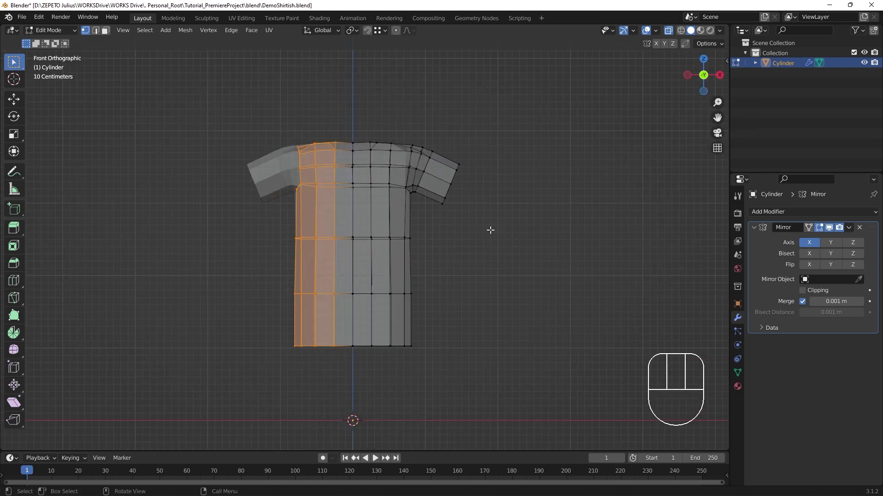
Delete the selected left-half vertices so the Mirror modifier regenerates that side.
key("x")
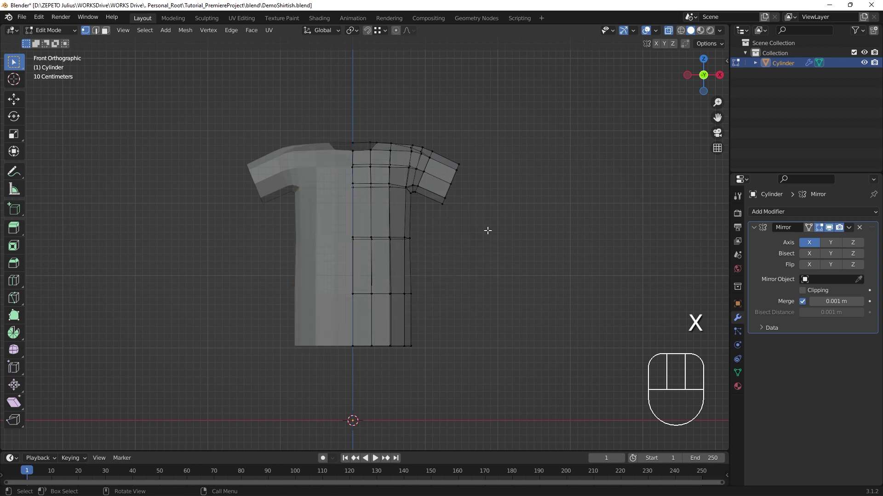
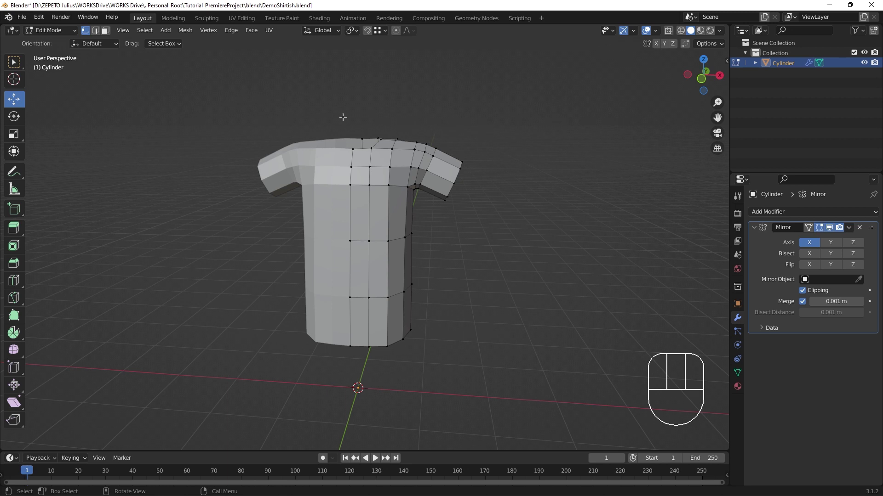
Return the shirt to Object Mode and bring up its shading options for Shade Smooth.
left_click_drag(58, 34, 55, 45)
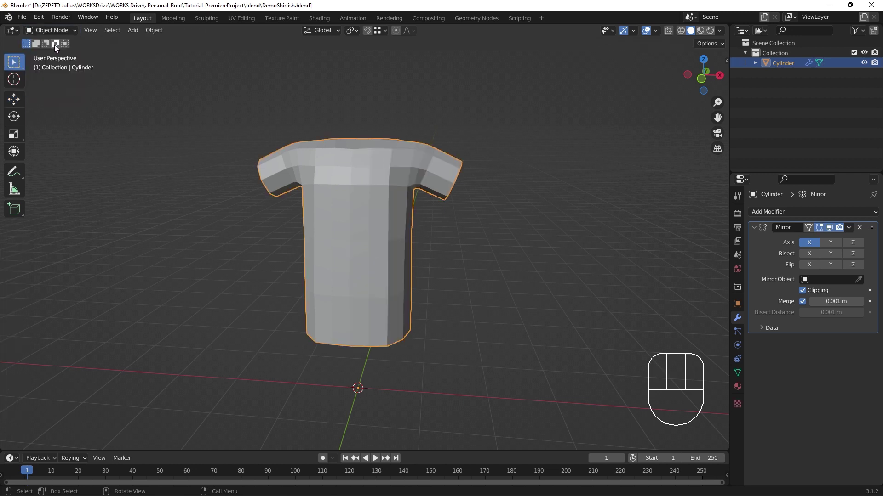
right_click(392, 184)
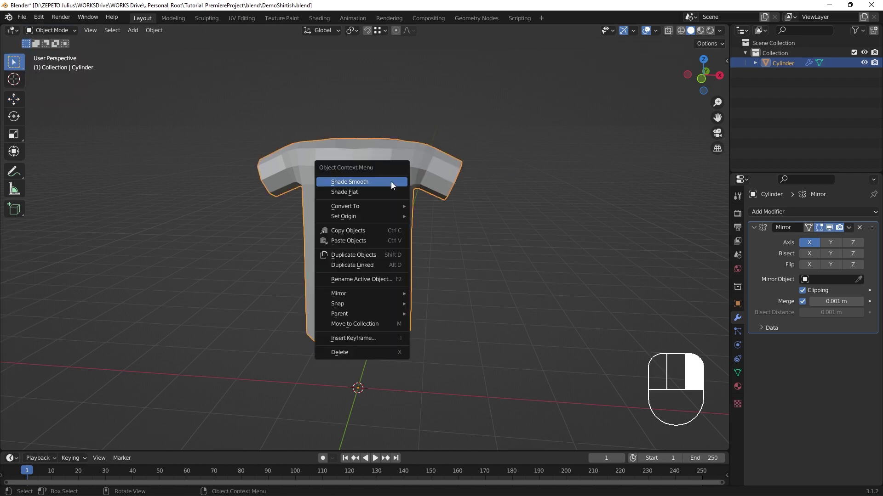
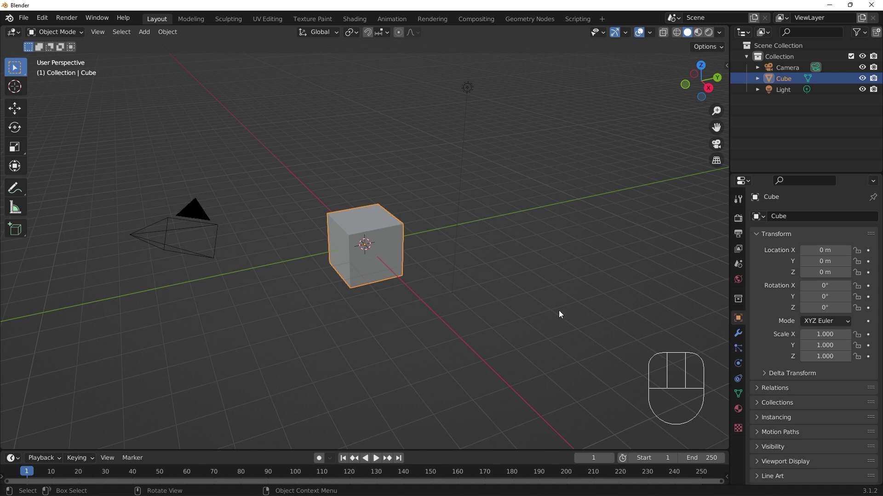
Select and delete the default cube, camera and light, leaving an empty scene.
key("a")
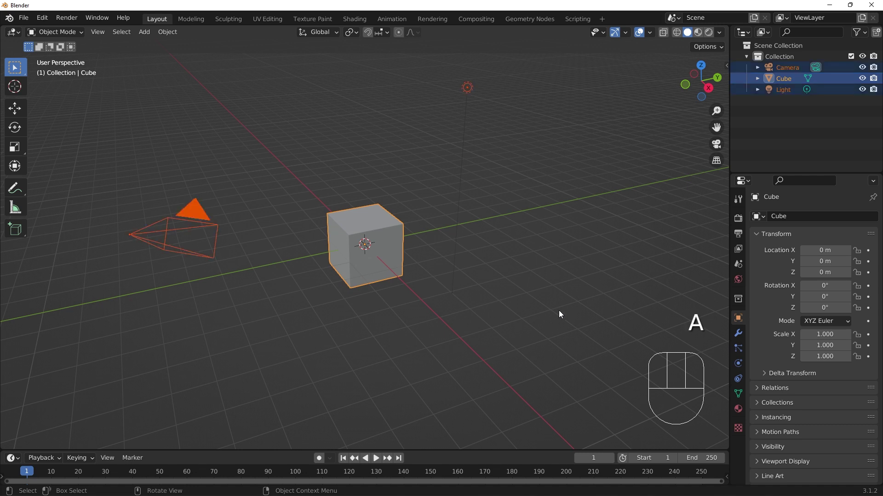
key("x")
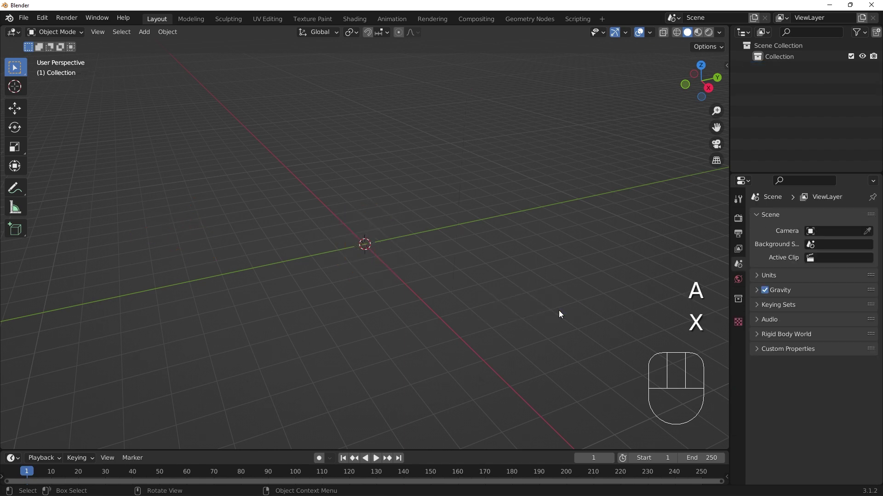
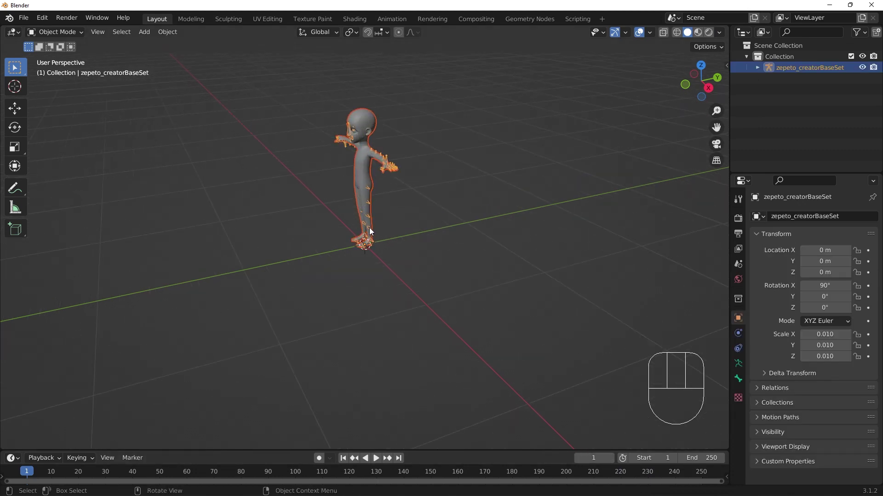
Face the imported avatar front-on, deselect it and expand zepeto_creatorBaseSet in the Outliner.
left_click_drag(368, 162, 436, 223)
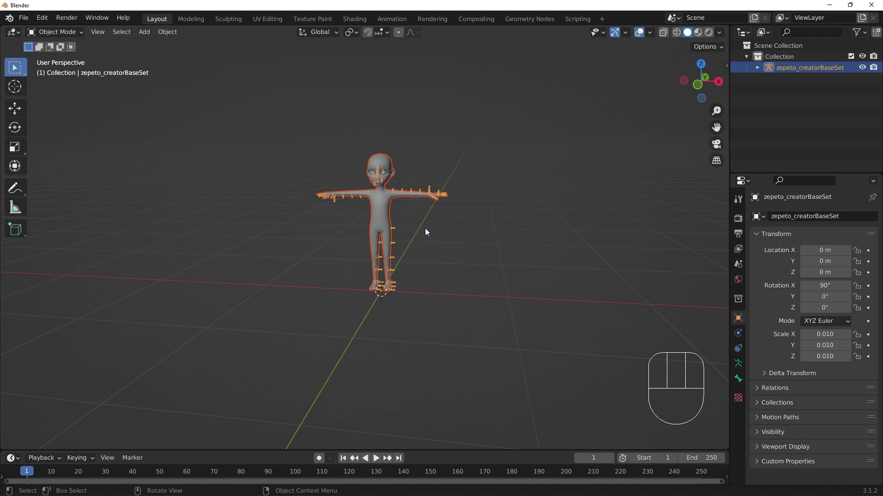
left_click_drag(408, 208, 377, 225)
left_click(392, 235)
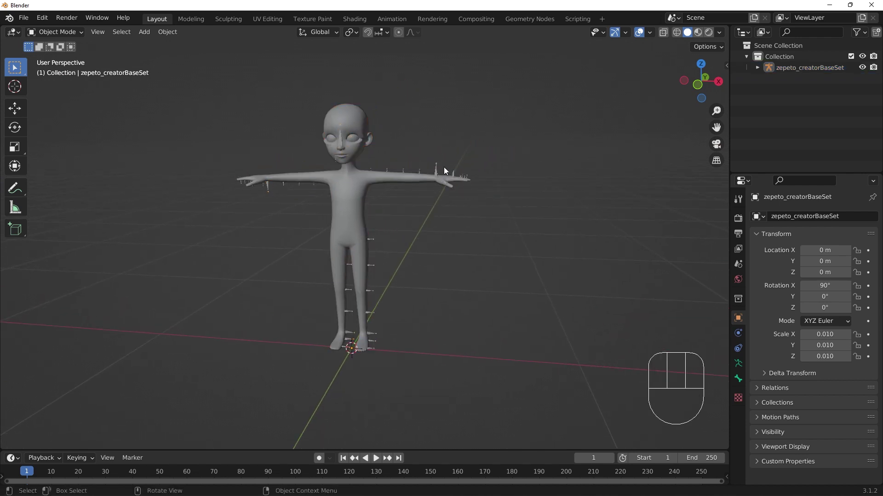
left_click(756, 72)
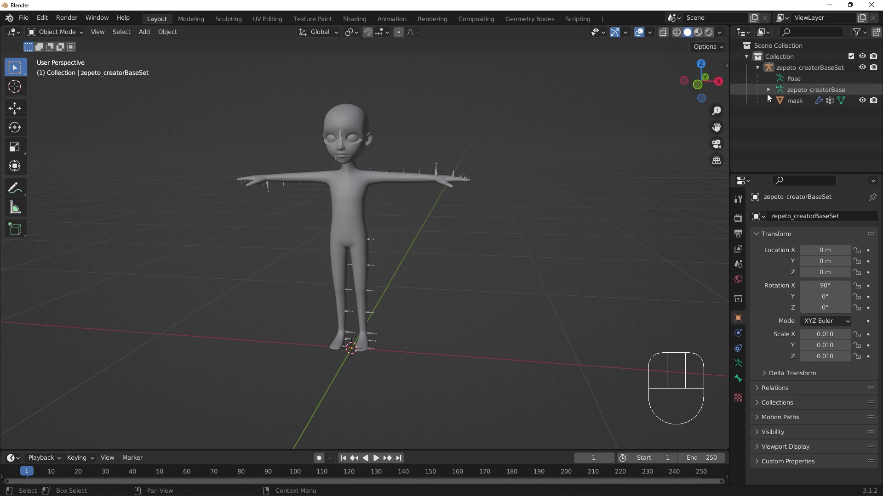
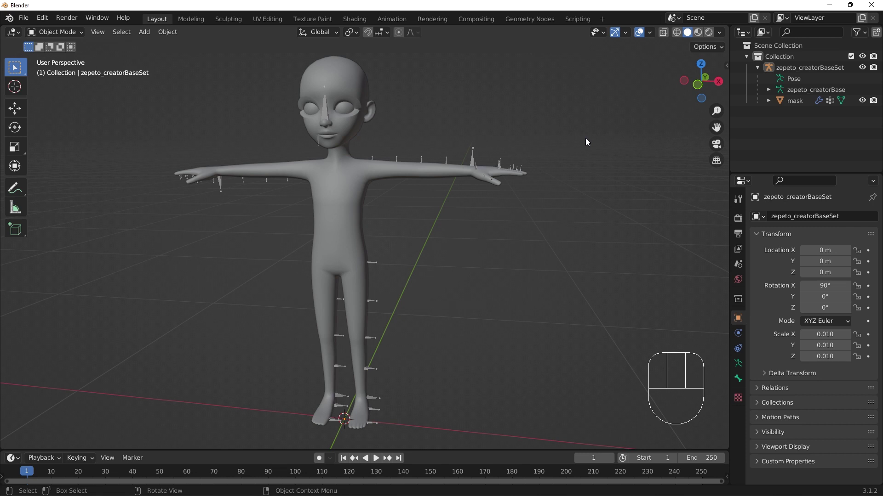
Enter Pose Mode on the armature, set hand_L to XYZ Euler rotation, then pick lowerArmTwist_L.
left_click(474, 160)
left_click_drag(48, 31, 52, 70)
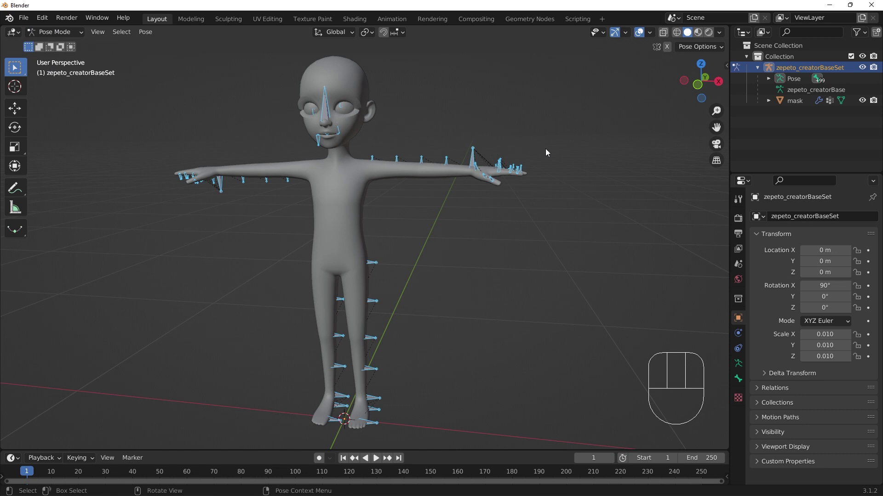
left_click(744, 381)
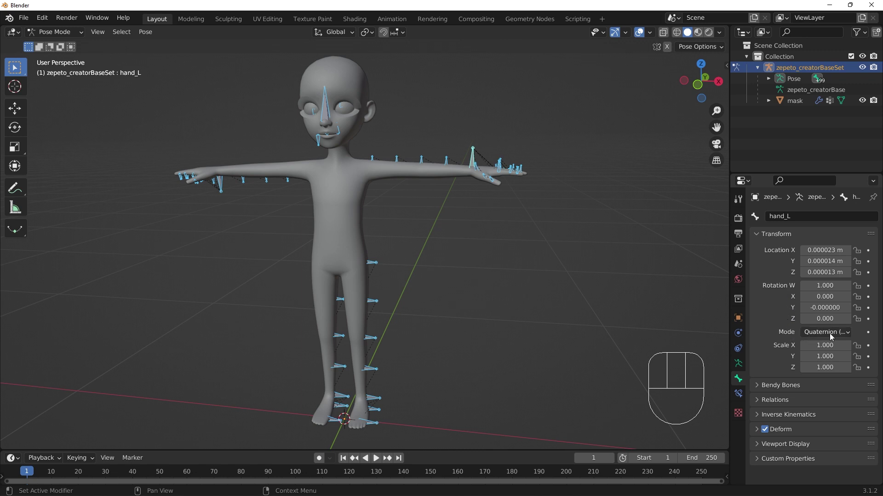
left_click_drag(832, 336, 829, 358)
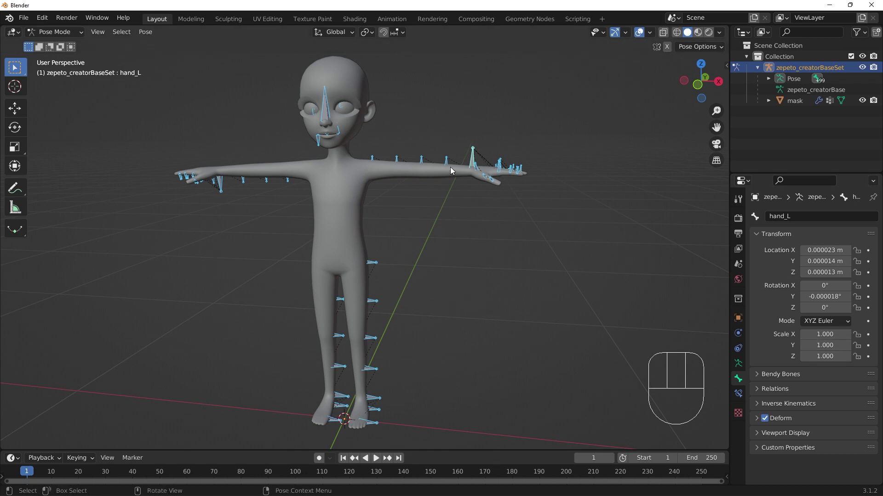
left_click(450, 163)
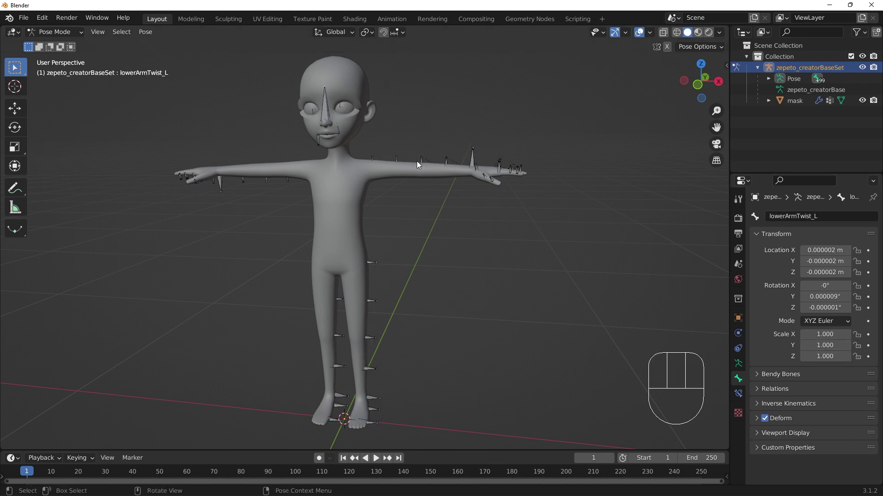
Step along the arm bones in wireframe to shoulder_R and locate it in the Outliner hierarchy.
left_click(425, 165)
left_click(399, 163)
left_click(373, 162)
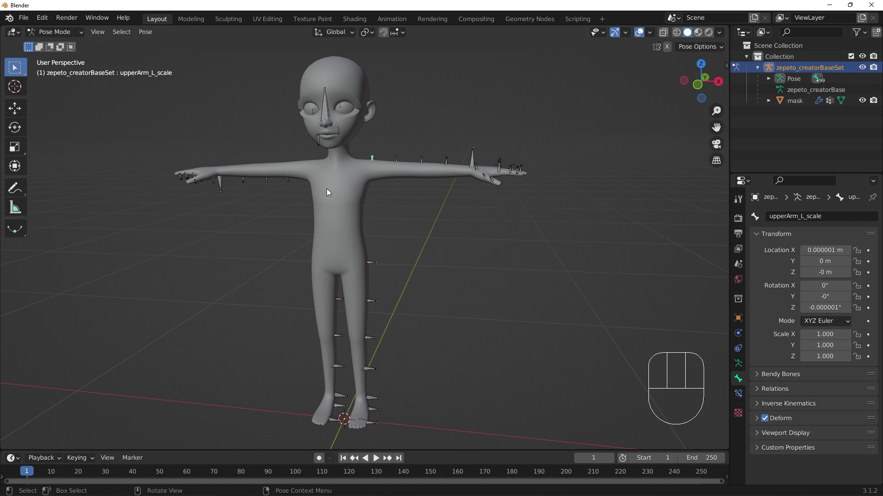
left_click(674, 38)
left_click(346, 173)
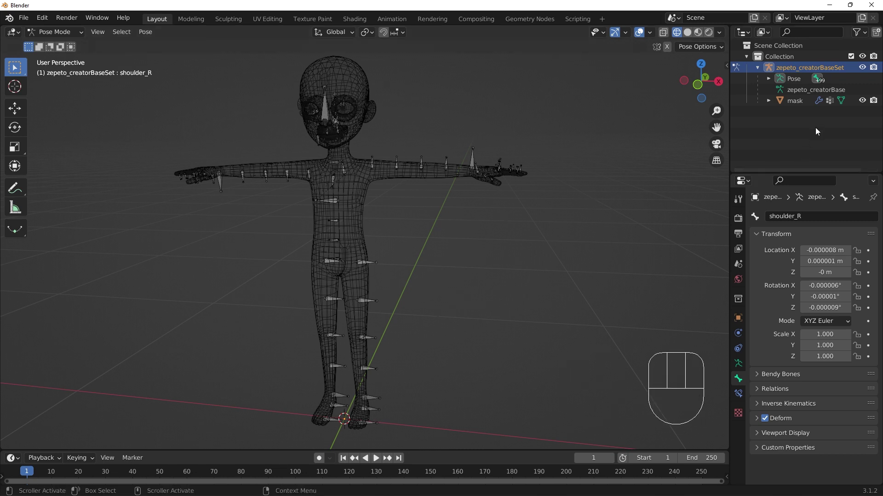
key("KP_Decimal")
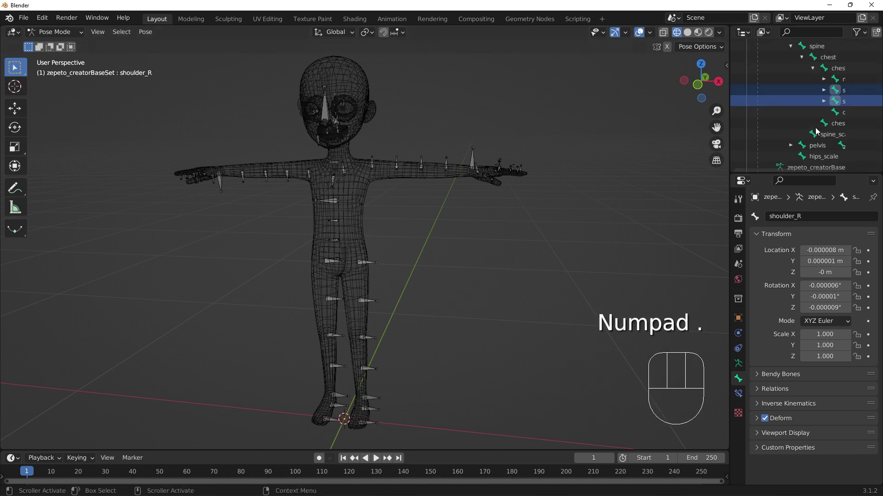
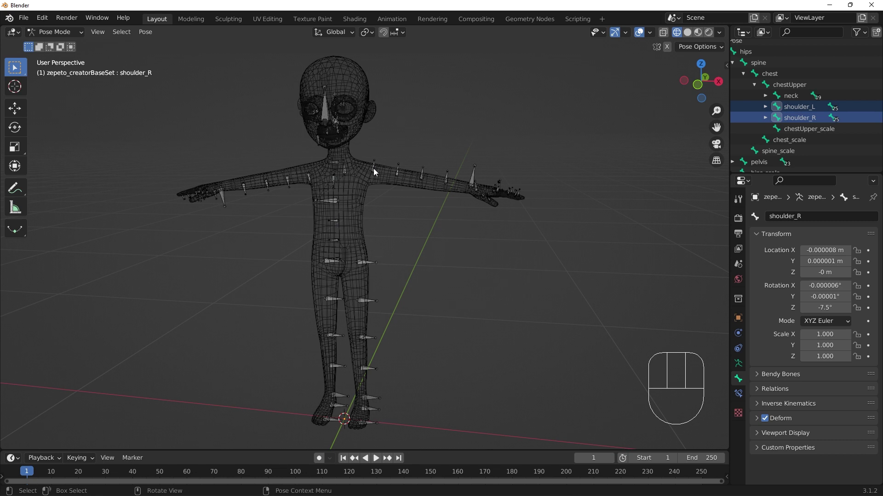
Select upperArm_L and upperArm_R together for the -40° Z rotation.
left_click(376, 172)
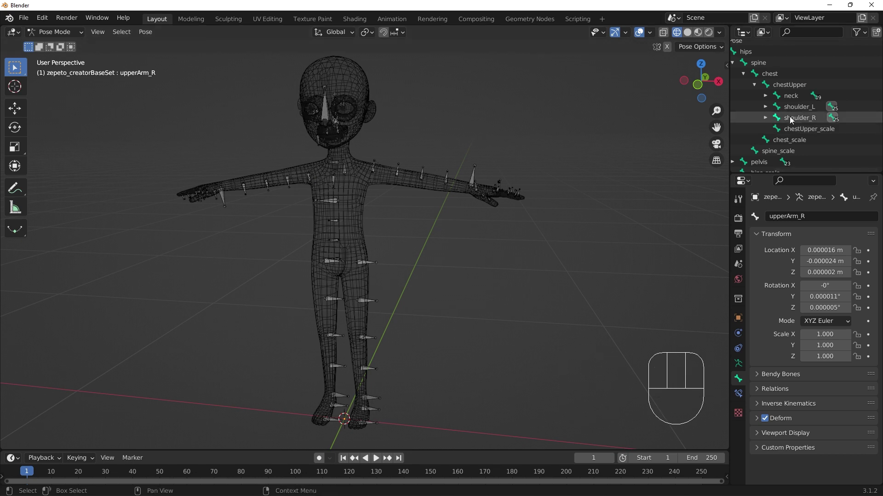
key("KP_Decimal")
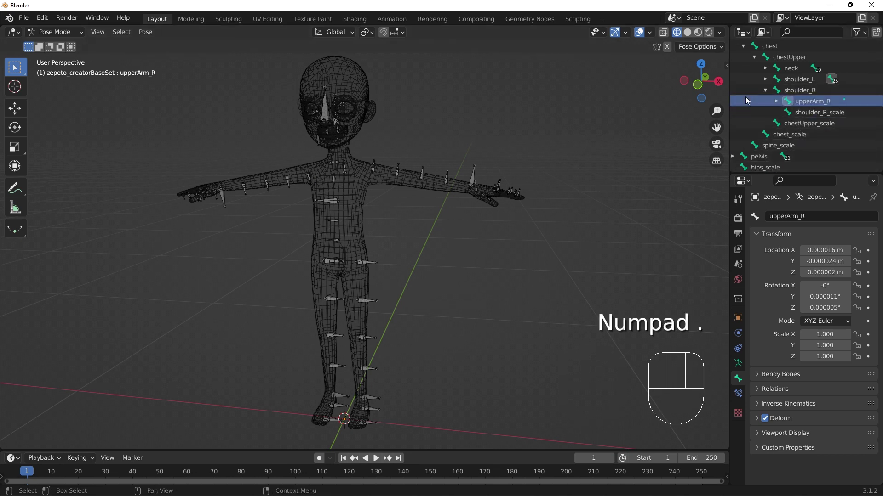
left_click(765, 81)
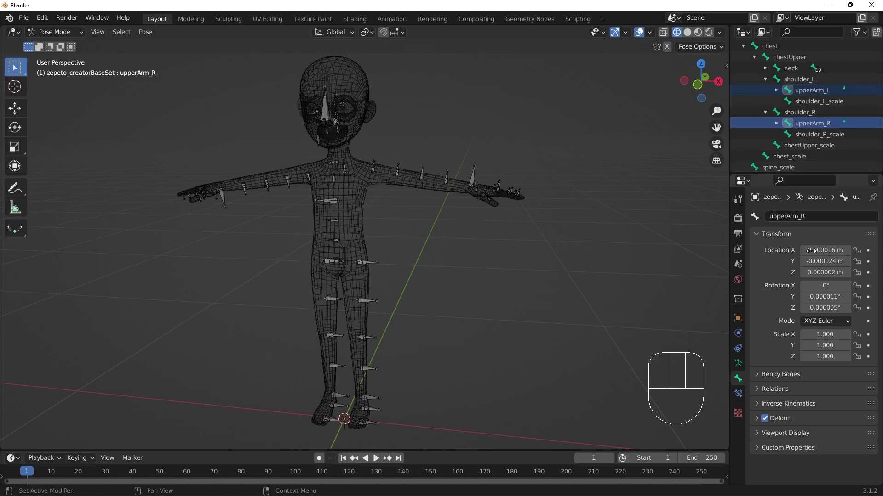
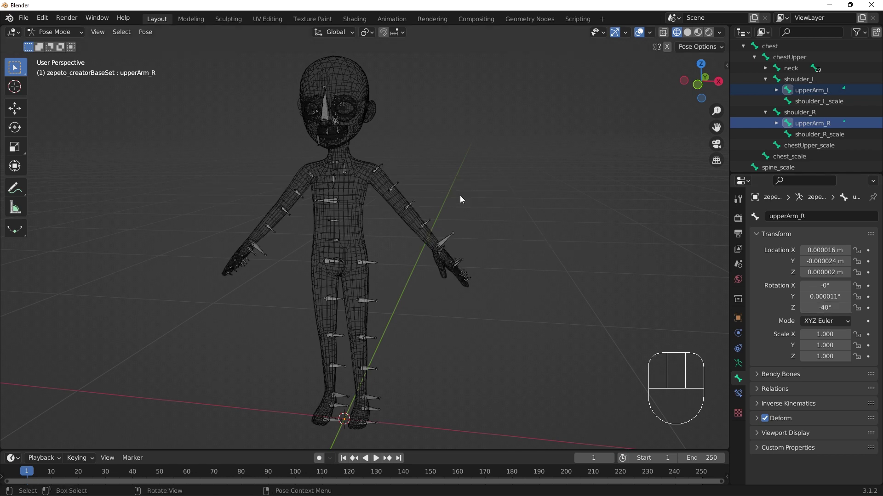
Return the posed avatar to solid shading and clear the bone selection.
left_click_drag(461, 205, 460, 196)
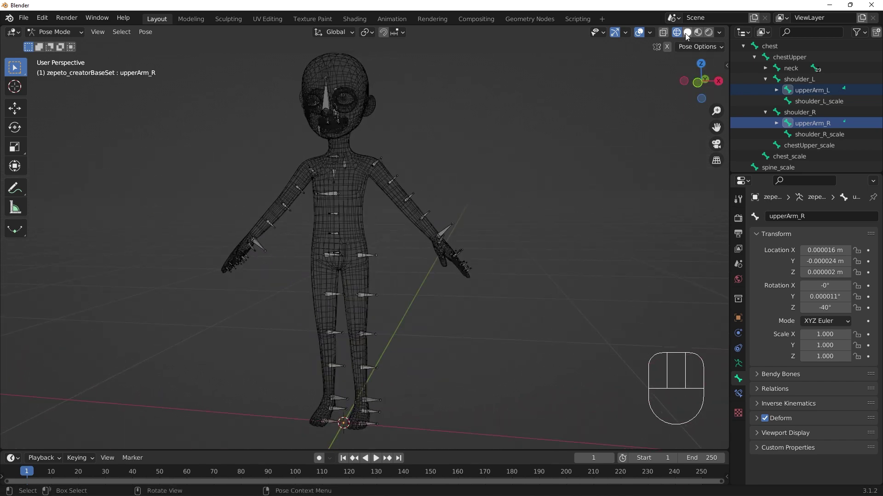
left_click(687, 39)
left_click(525, 170)
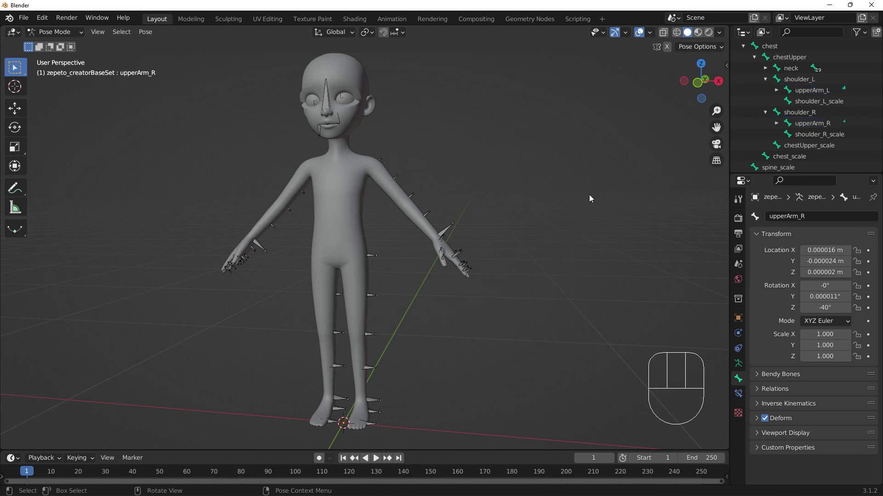